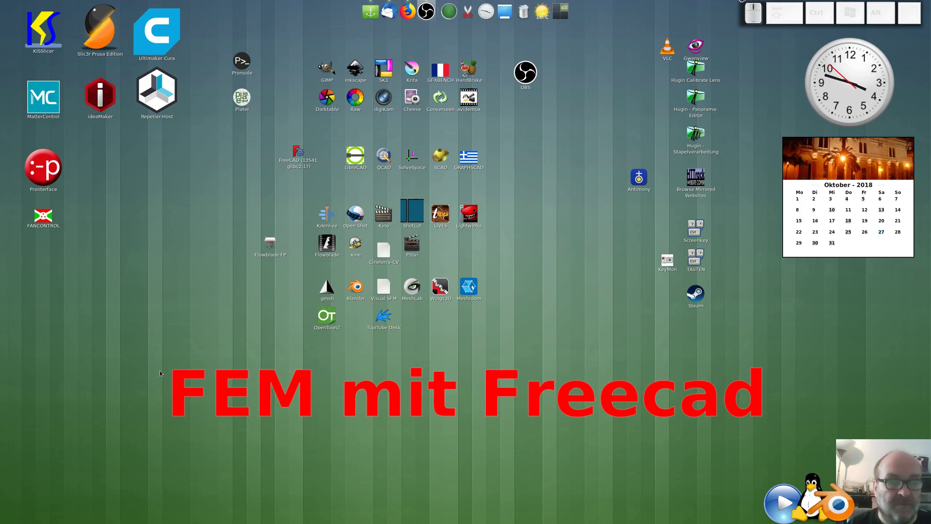
Bring up the program starter and move the selection to FreeCAD.
{"action": "key", "text": "ctrl+alt+b"}
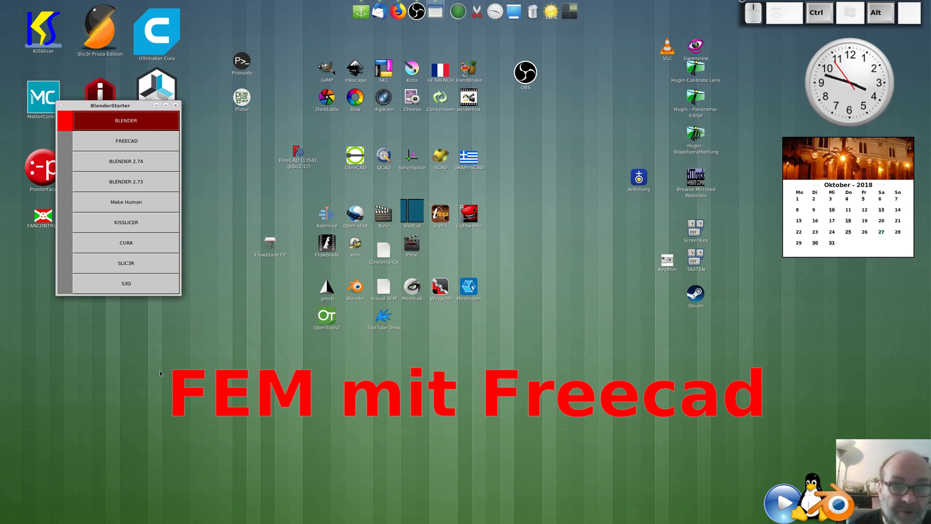
{"action": "key", "text": "Down"}
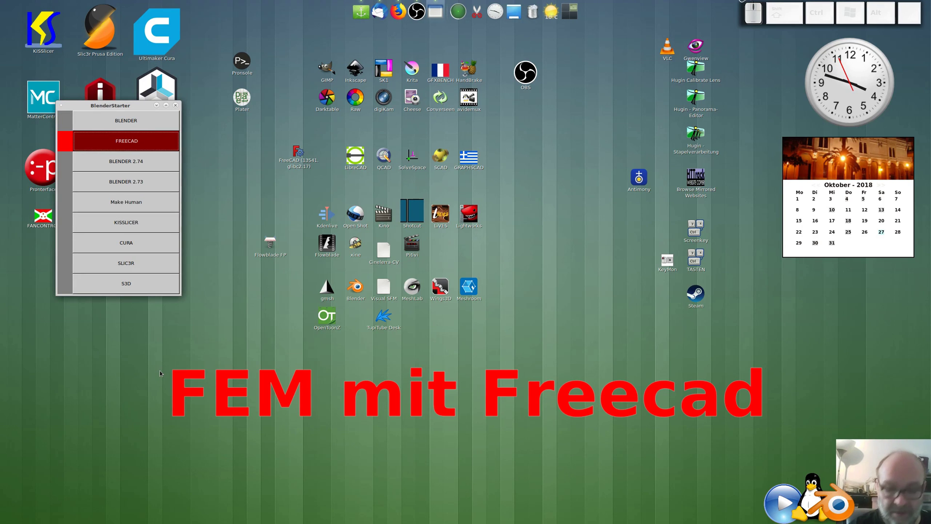
Launch FreeCAD and reach the Datei menu for a new document.
{"action": "key", "text": "Return"}
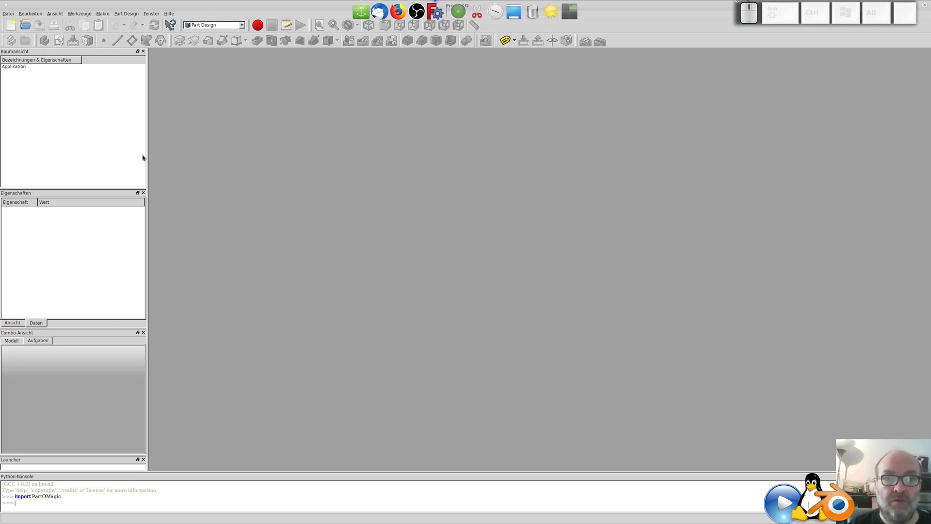
{"action": "left_click", "coordinate": [190, 8]}
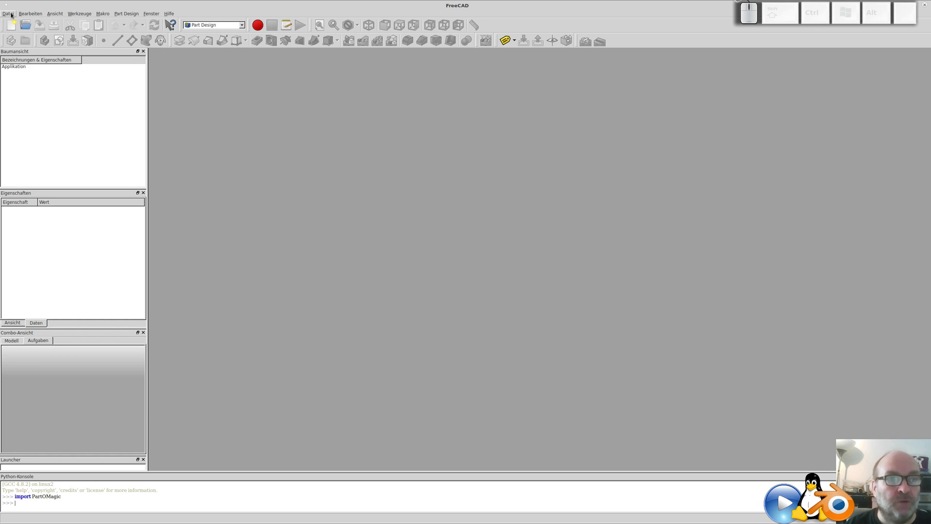
{"action": "left_click", "coordinate": [12, 13]}
Create a new document, add a Body and start a new sketch in it.
{"action": "left_click", "coordinate": [22, 27]}
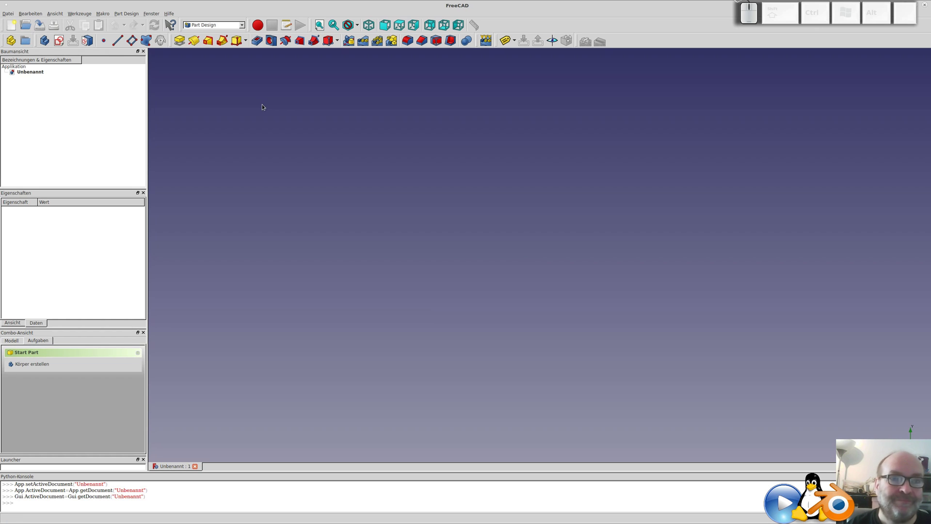
{"action": "left_click", "coordinate": [60, 43]}
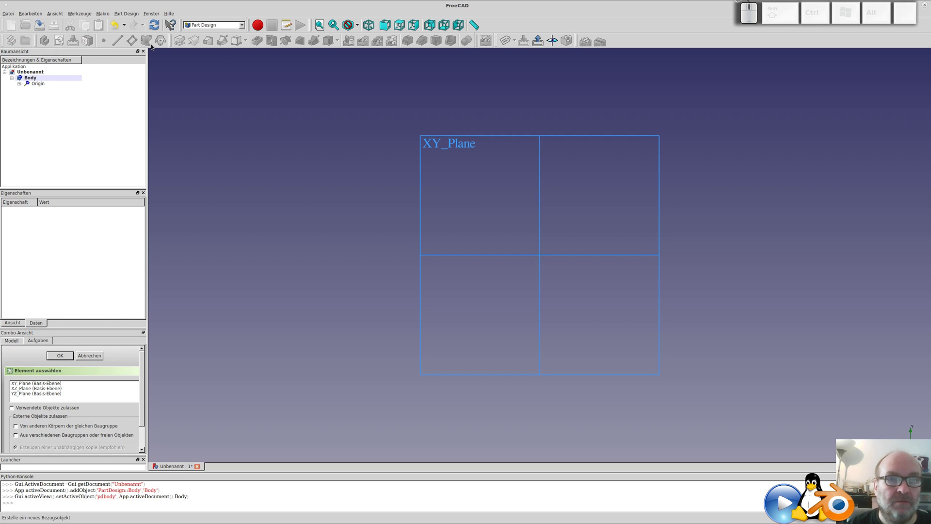
{"action": "left_click", "coordinate": [35, 383]}
Place the sketch on the XY plane and dismiss the pop-up sketch commands.
{"action": "left_click", "coordinate": [67, 358]}
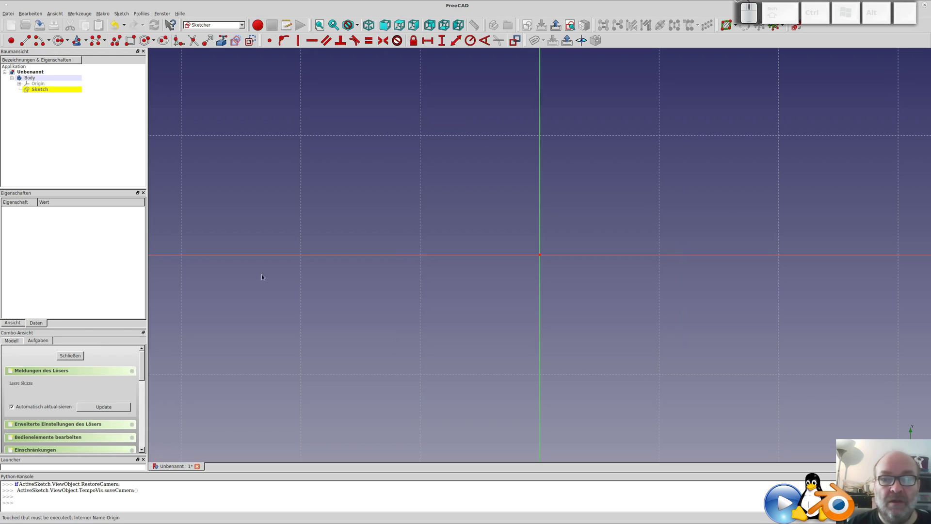
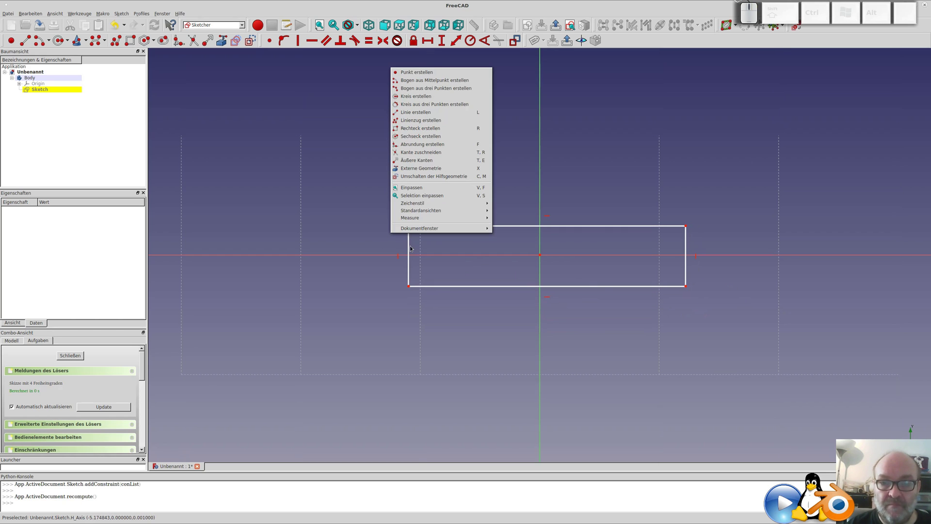
{"action": "key", "text": "Escape"}
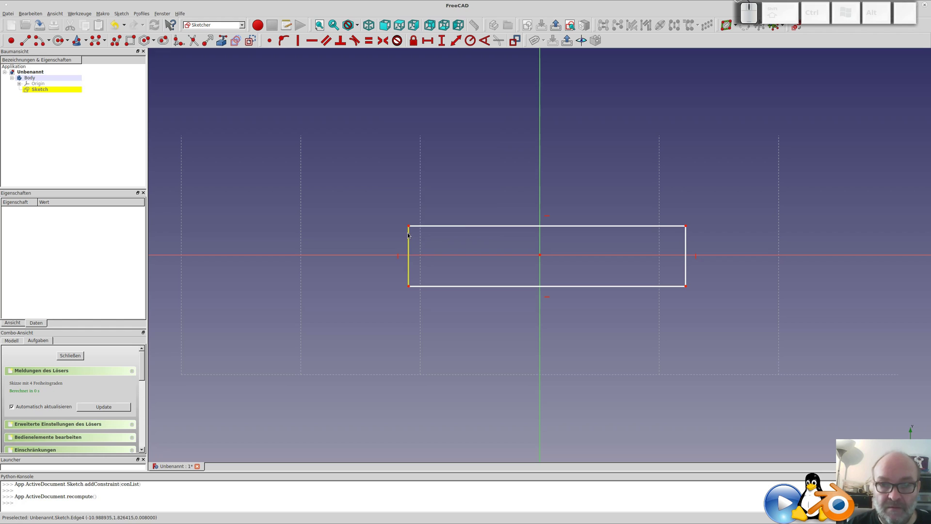
{"action": "left_click", "coordinate": [412, 226]}
{"action": "left_click", "coordinate": [410, 287]}
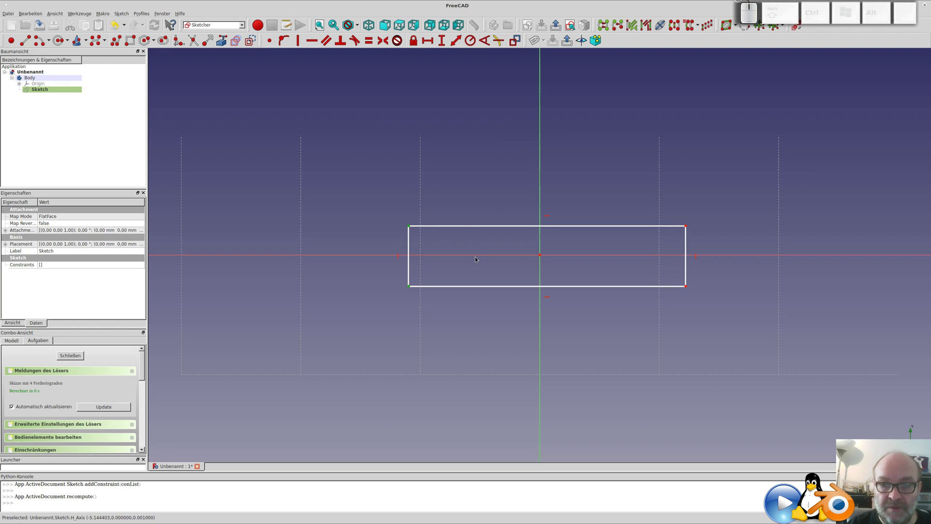
Stretch the rectangle to the right into a long bar and select its left edge.
{"action": "left_click", "coordinate": [479, 255]}
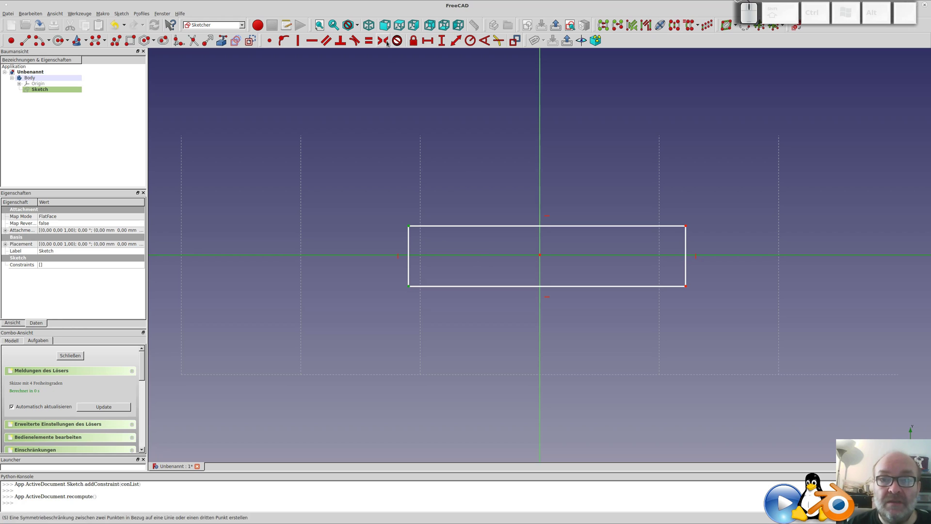
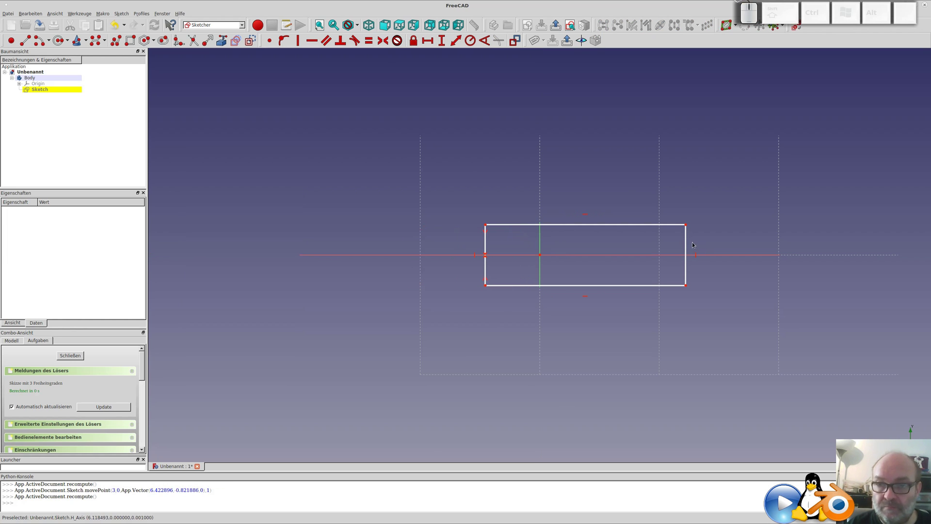
{"action": "left_click_drag", "start_coordinate": [688, 240], "coordinate": [614, 275]}
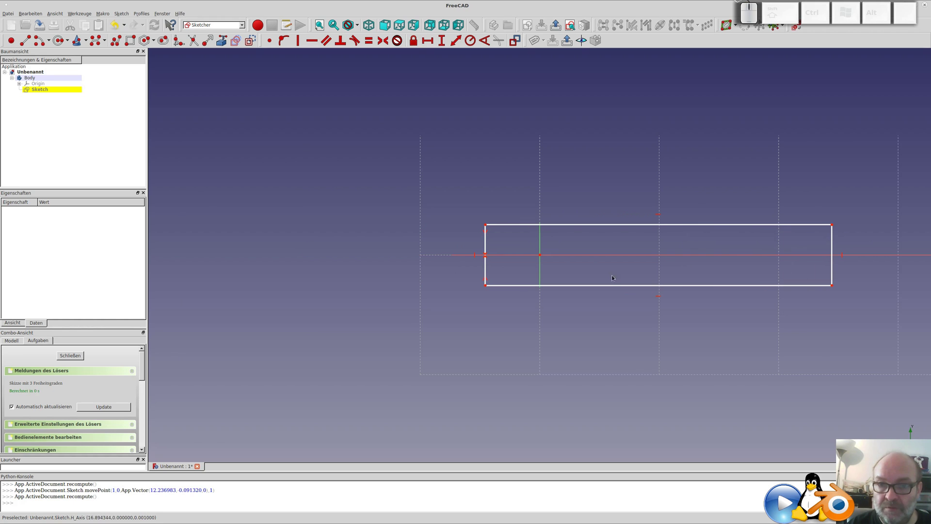
{"action": "left_click", "coordinate": [488, 240]}
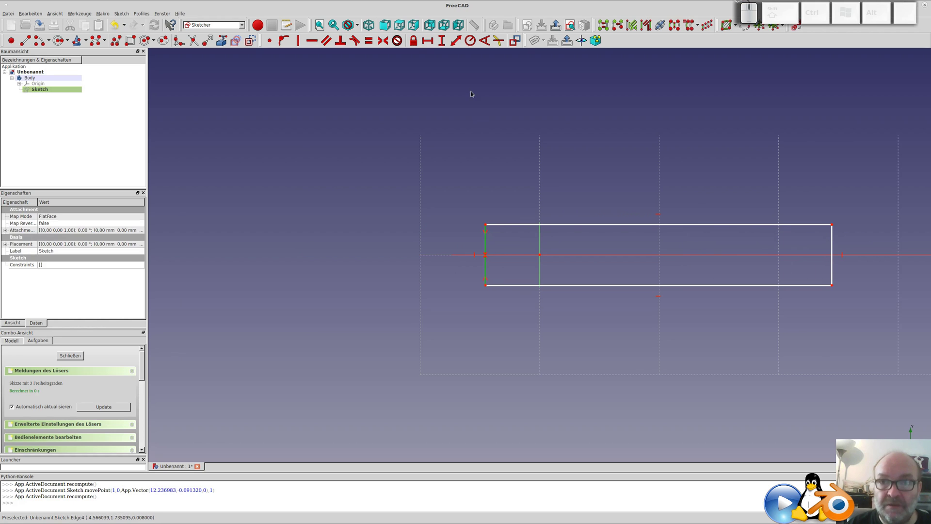
Constrain the bar's left edge to a length of 8 mm.
{"action": "left_click", "coordinate": [460, 45]}
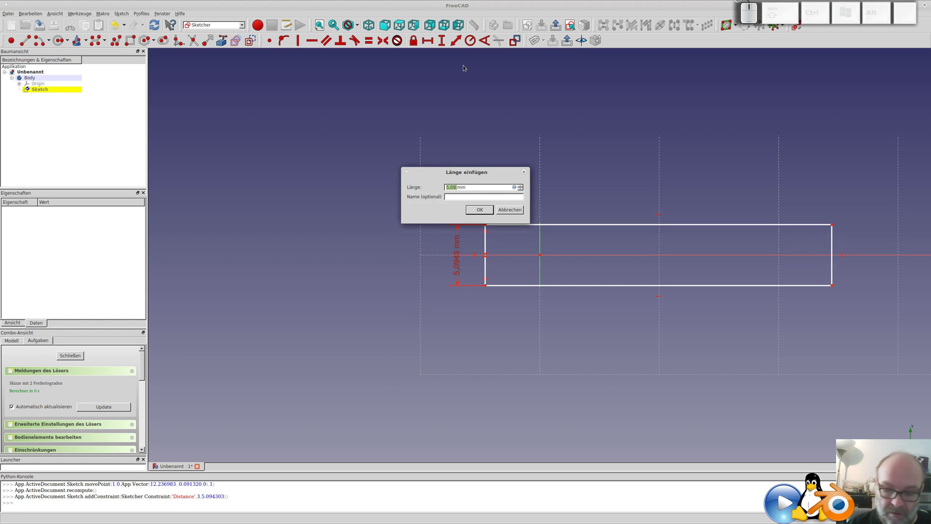
{"action": "key", "text": "KP_8"}
{"action": "key", "text": "KP_Enter"}
{"action": "left_click_drag", "start_coordinate": [625, 227], "coordinate": [387, 185]}
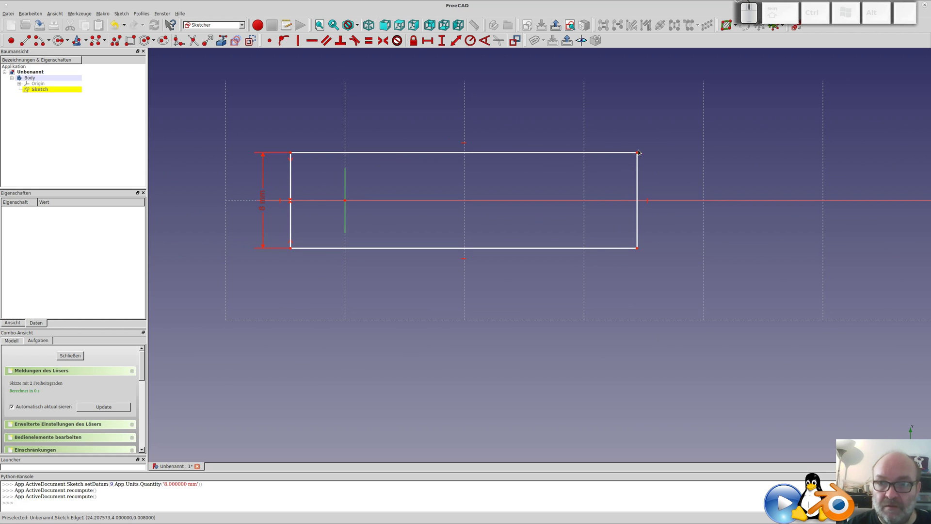
Constrain the top right corner 25 mm horizontally from the origin.
{"action": "left_click", "coordinate": [639, 154]}
{"action": "left_click", "coordinate": [349, 187]}
{"action": "left_click", "coordinate": [460, 40]}
{"action": "key", "text": "KP_2"}
{"action": "key", "text": "KP_5"}
{"action": "key", "text": "KP_Enter"}
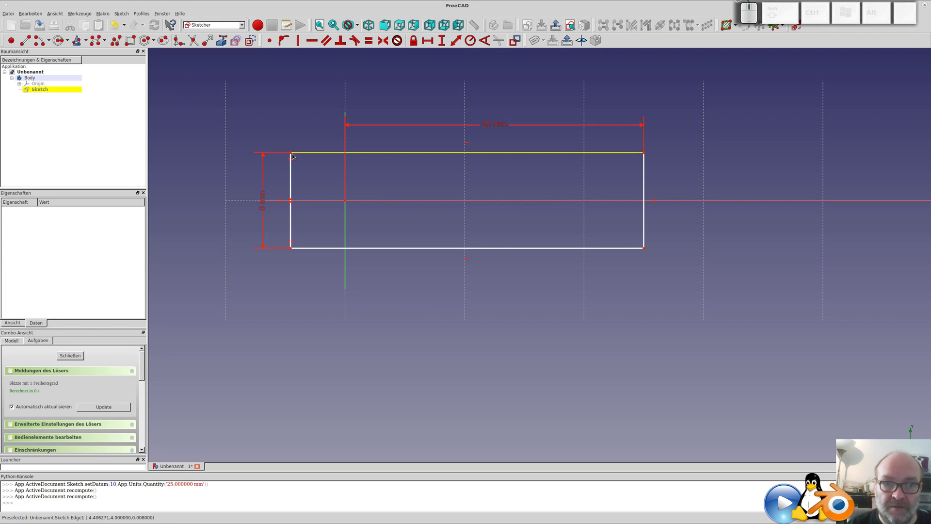
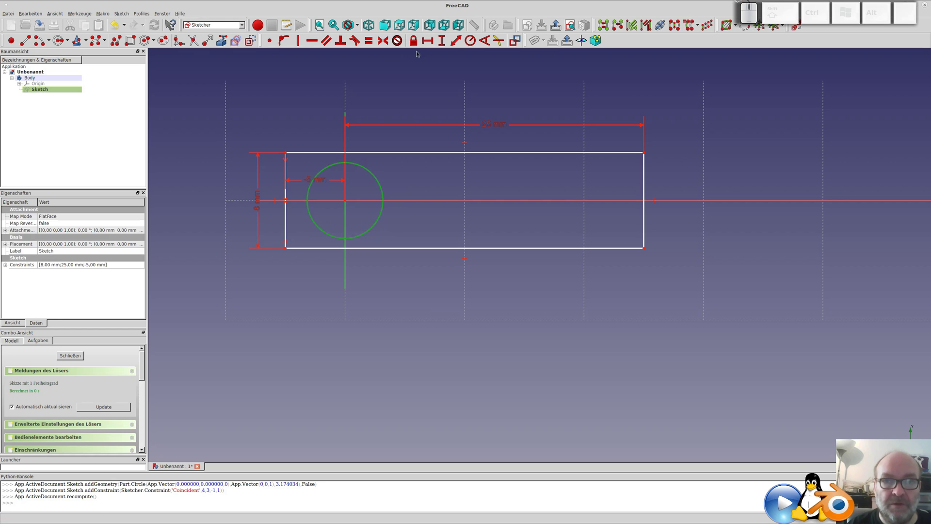
Give the hole circle a 3 mm radius, fully constraining the sketch.
{"action": "left_click", "coordinate": [473, 41]}
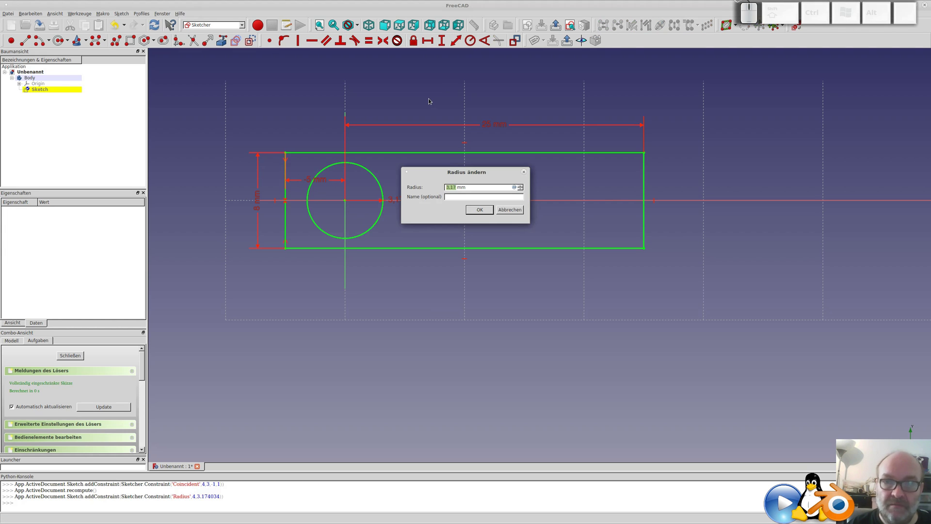
{"action": "key", "text": "KP_3"}
{"action": "key", "text": "KP_Enter"}
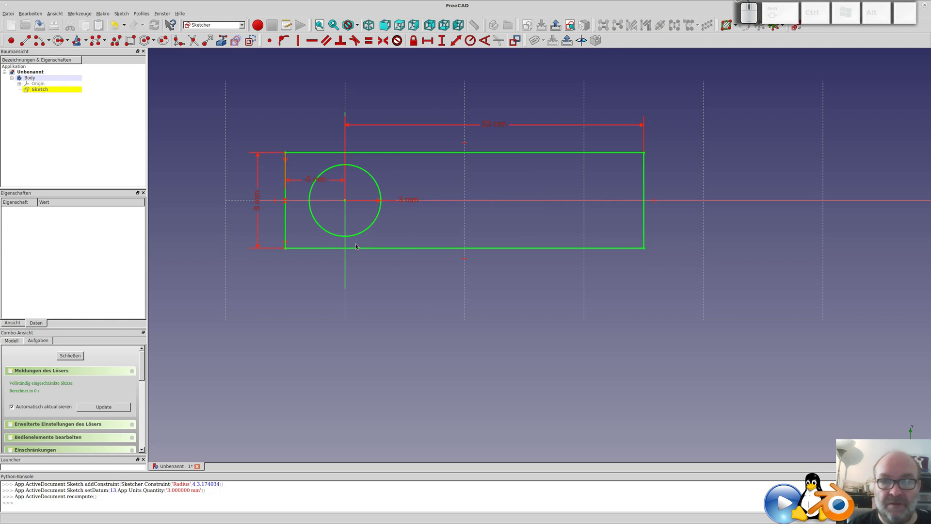
{"action": "middle_click", "coordinate": [486, 275]}
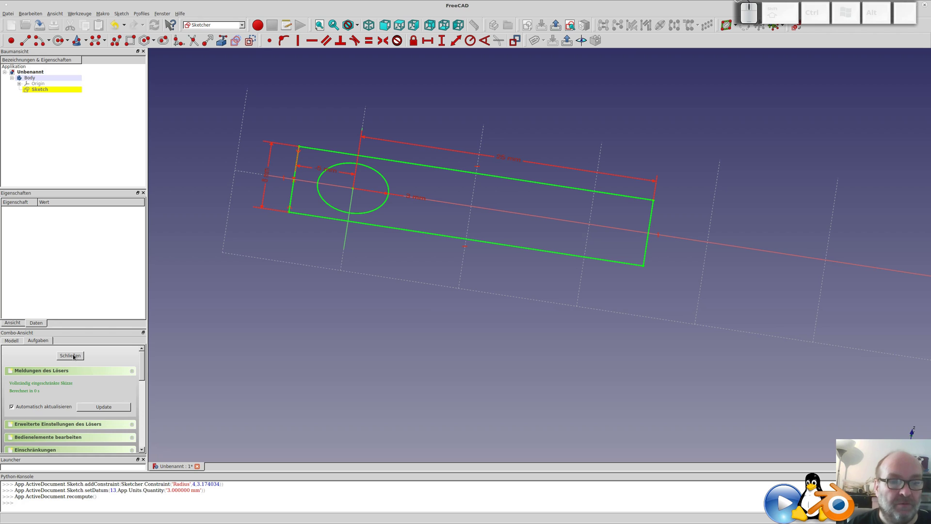
Close the sketch, pad it into a solid bar with a hole and inspect it from several angles.
{"action": "left_click", "coordinate": [72, 357]}
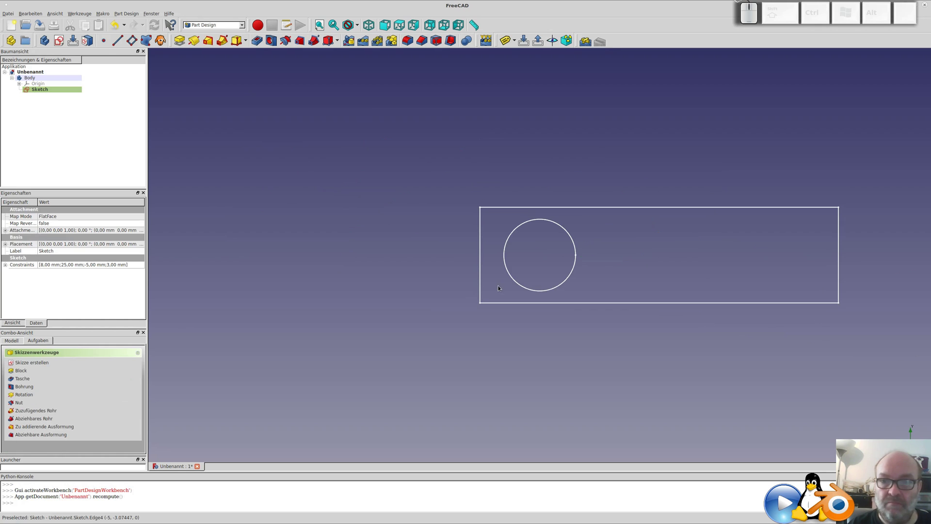
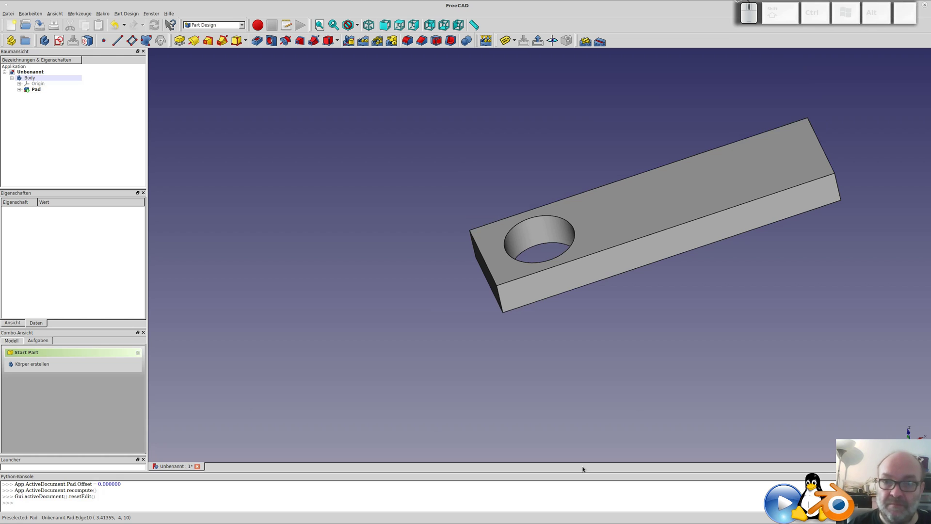
{"action": "left_click_drag", "start_coordinate": [616, 293], "coordinate": [443, 300]}
{"action": "left_click", "coordinate": [613, 321]}
{"action": "left_click_drag", "start_coordinate": [616, 309], "coordinate": [422, 404]}
{"action": "left_click_drag", "start_coordinate": [389, 415], "coordinate": [401, 365]}
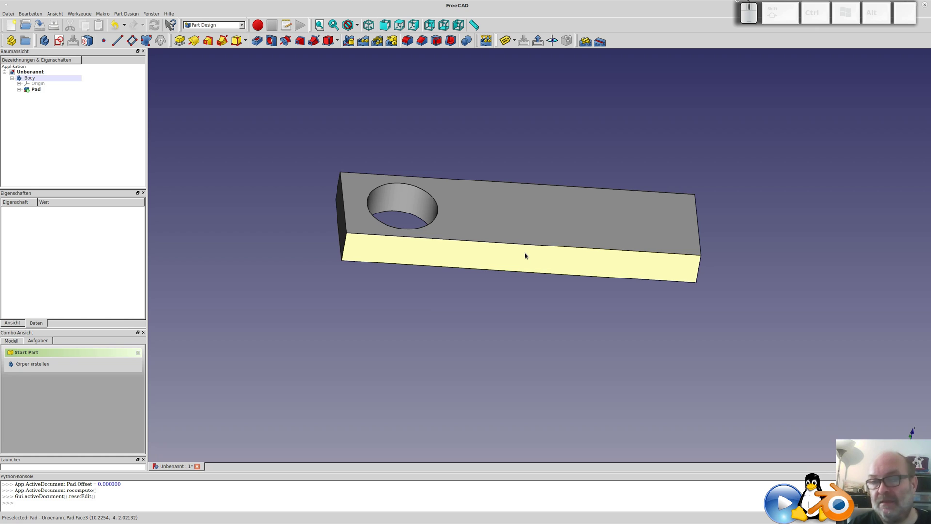
{"action": "left_click_drag", "start_coordinate": [459, 274], "coordinate": [431, 259]}
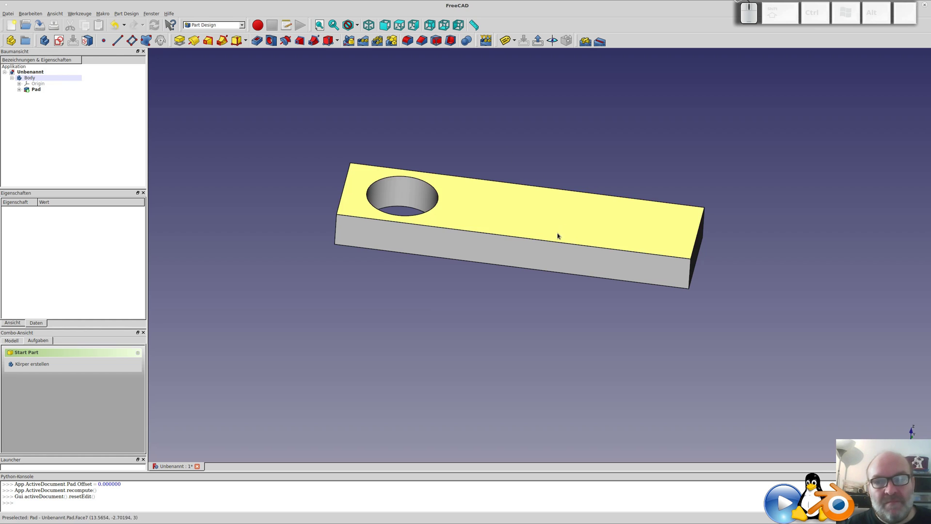
Start a new sketch on the bar's top face and draw a small circle.
{"action": "left_click", "coordinate": [562, 211]}
{"action": "left_click", "coordinate": [61, 41]}
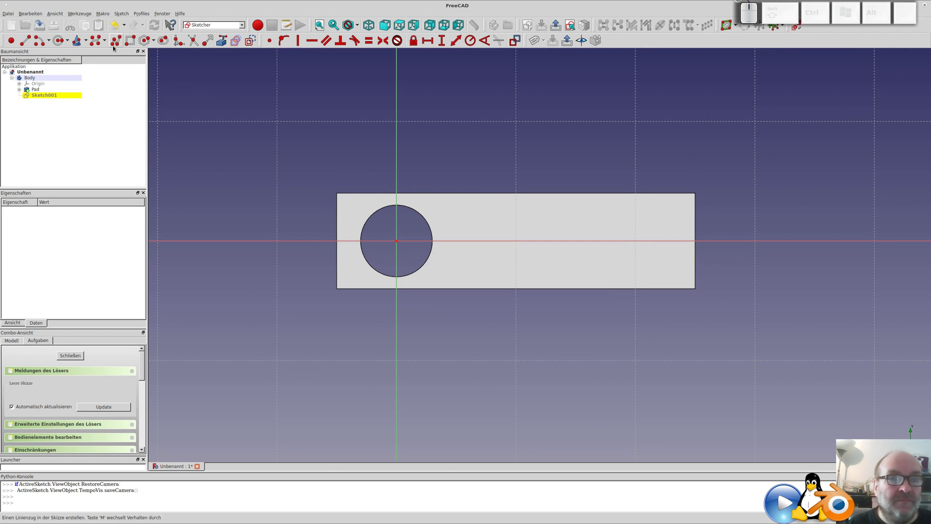
{"action": "left_click", "coordinate": [60, 38]}
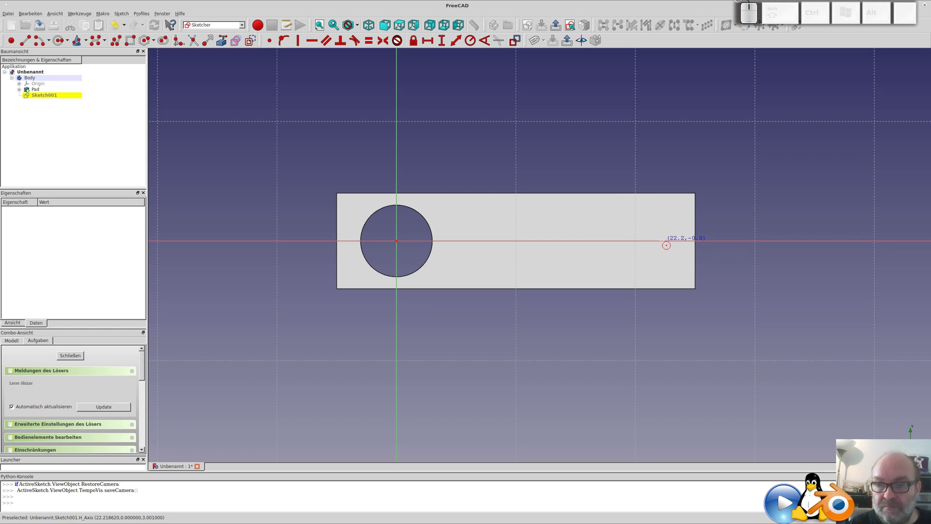
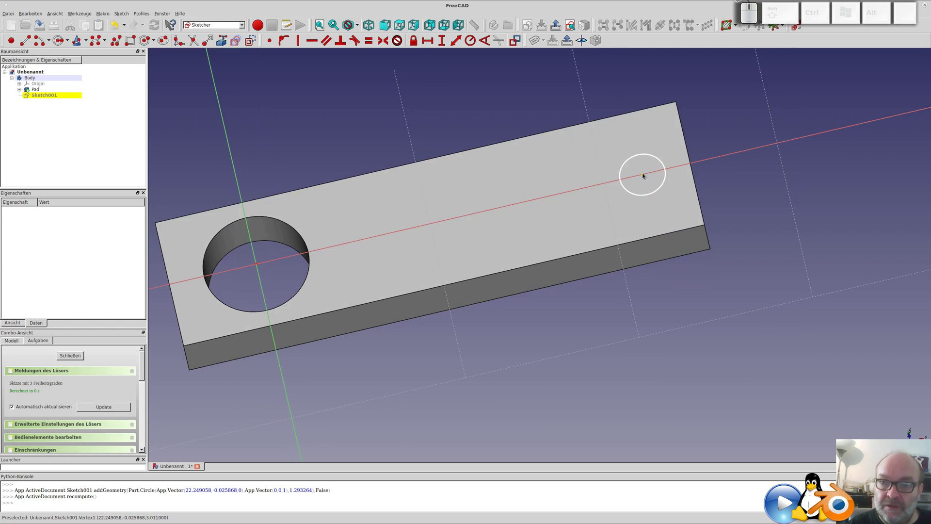
Constrain the circle centre 22 mm horizontally from the hole centre.
{"action": "left_click", "coordinate": [645, 174]}
{"action": "left_click", "coordinate": [254, 241]}
{"action": "left_click", "coordinate": [459, 45]}
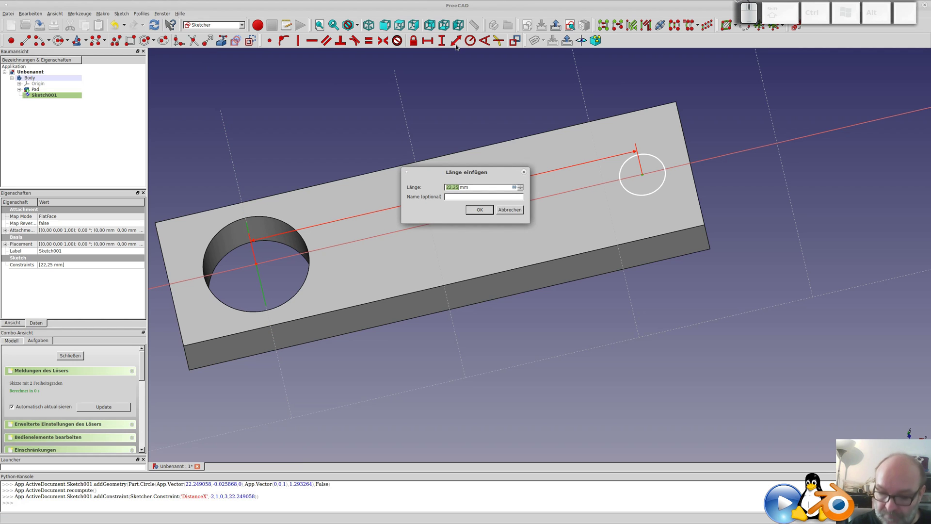
{"action": "key", "text": "KP_2"}
{"action": "key", "text": "KP_2"}
{"action": "key", "text": "KP_Enter"}
{"action": "scroll", "scroll_direction": "up", "scroll_amount": 3}
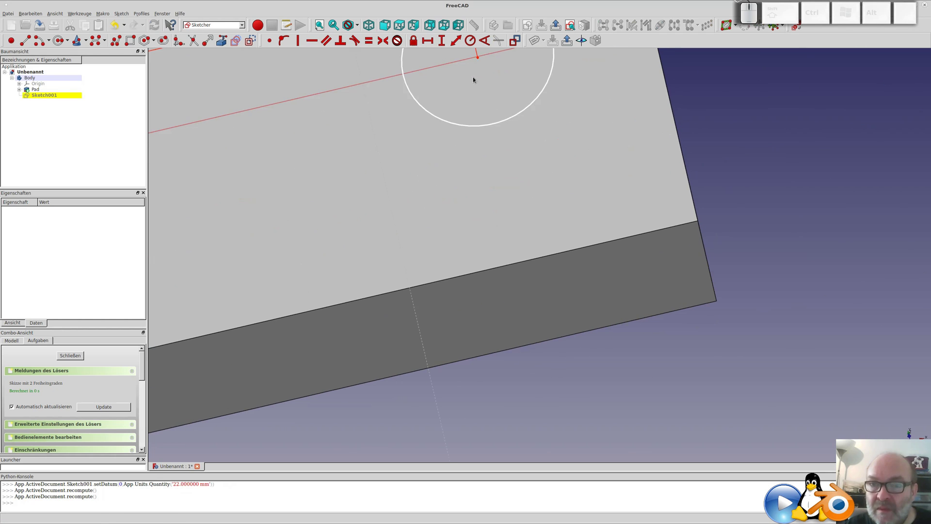
Constrain the pin circle's centre onto the horizontal axis.
{"action": "left_click", "coordinate": [480, 58]}
{"action": "left_click", "coordinate": [471, 57]}
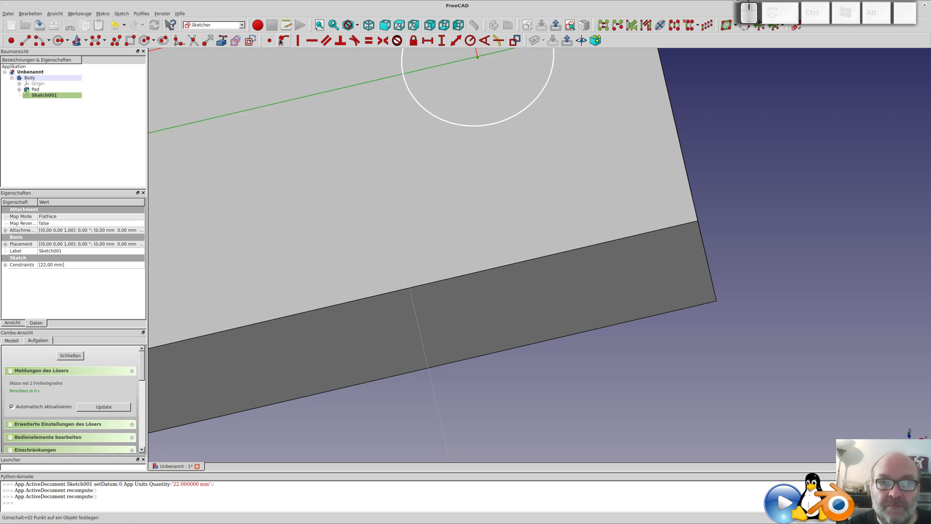
{"action": "left_click", "coordinate": [283, 40]}
{"action": "scroll", "scroll_direction": "down", "scroll_amount": 3}
{"action": "left_click_drag", "start_coordinate": [479, 169], "coordinate": [463, 194]}
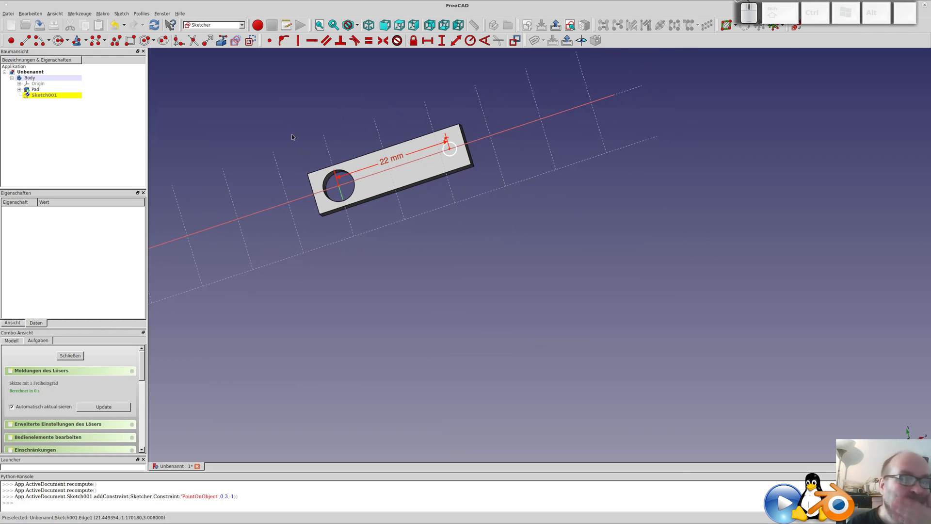
Close the pin sketch and pad it 4 mm into a cylindrical pin.
{"action": "left_click", "coordinate": [69, 357]}
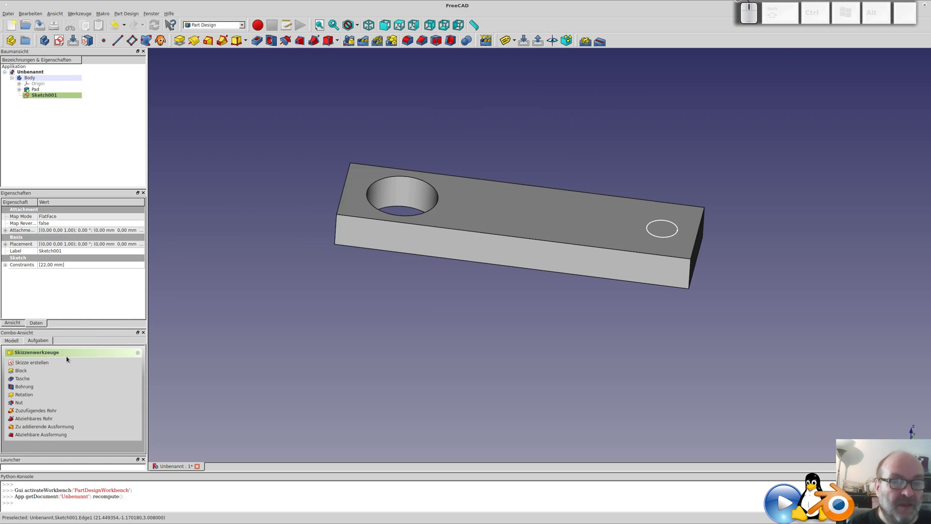
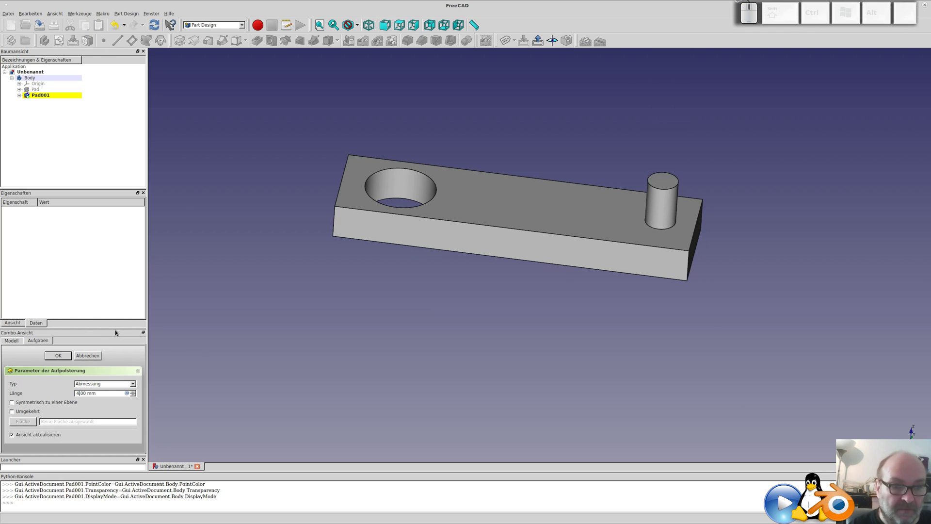
{"action": "key", "text": "Return"}
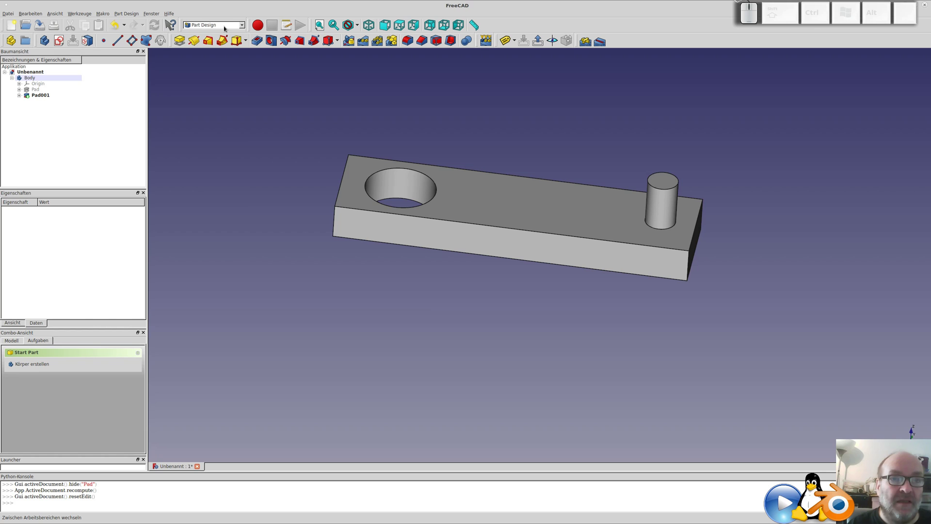
Switch to the FEM workbench and create an Analysis with the CalculiX solver.
{"action": "left_click", "coordinate": [225, 26]}
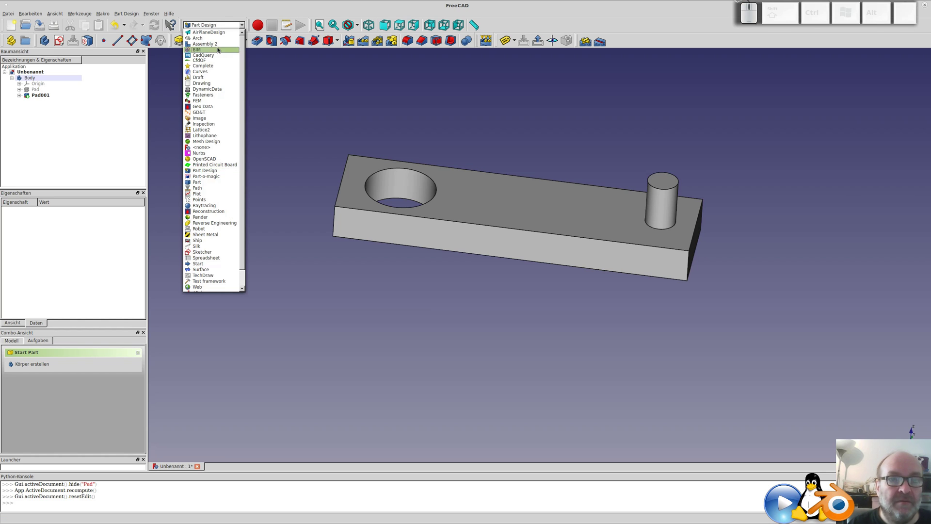
{"action": "left_click", "coordinate": [200, 102]}
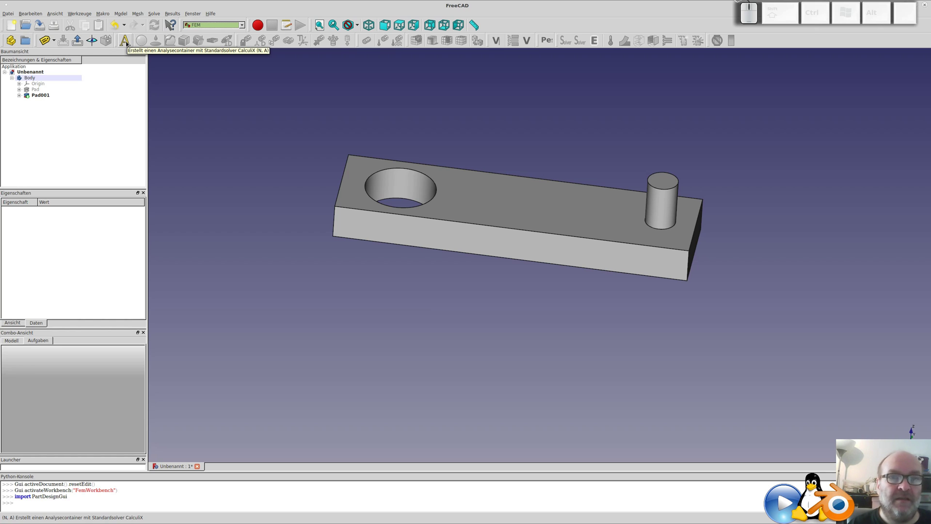
{"action": "left_click", "coordinate": [128, 41]}
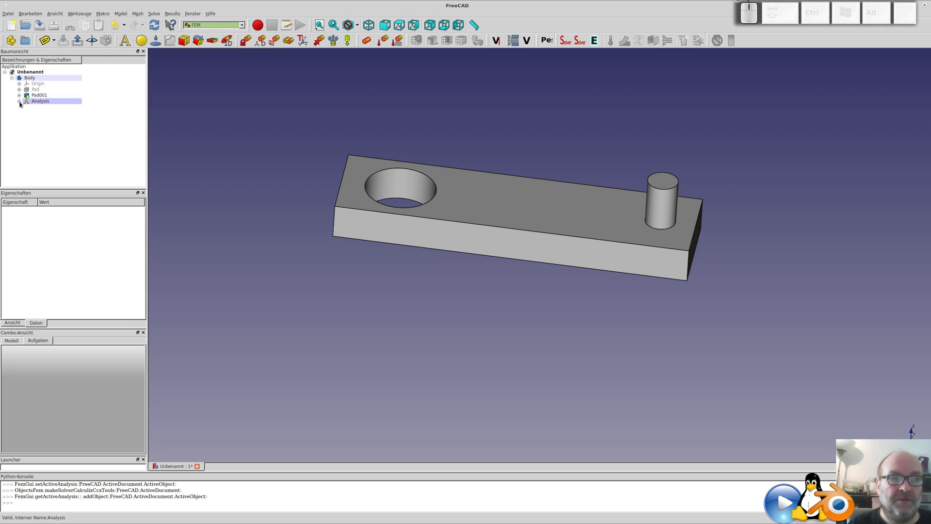
{"action": "left_click", "coordinate": [22, 103]}
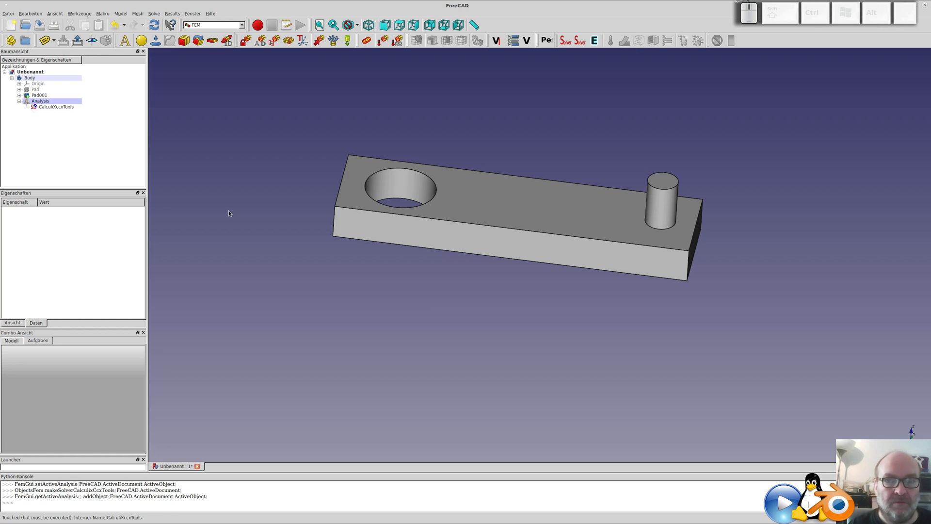
Create a fixed constraint and add the hole's inner face (Face7) as its reference.
{"action": "left_click", "coordinate": [398, 184]}
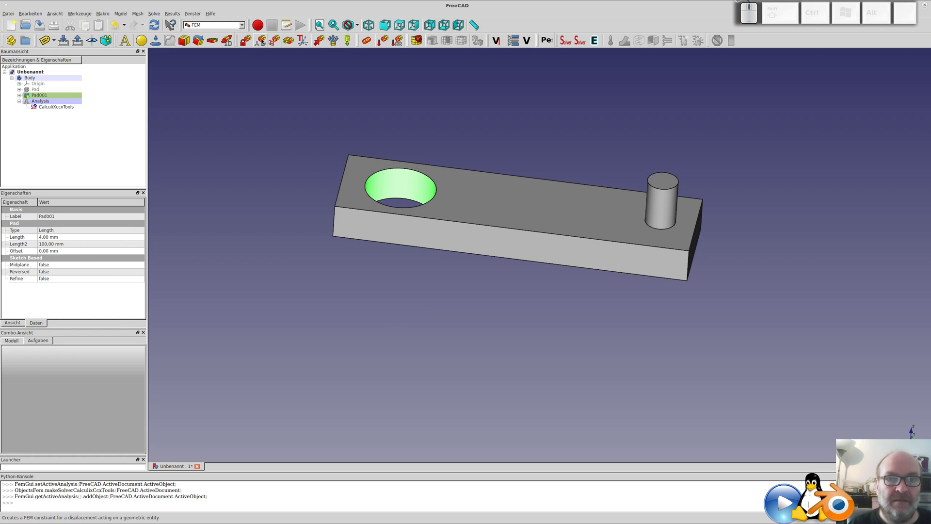
{"action": "left_click", "coordinate": [246, 44]}
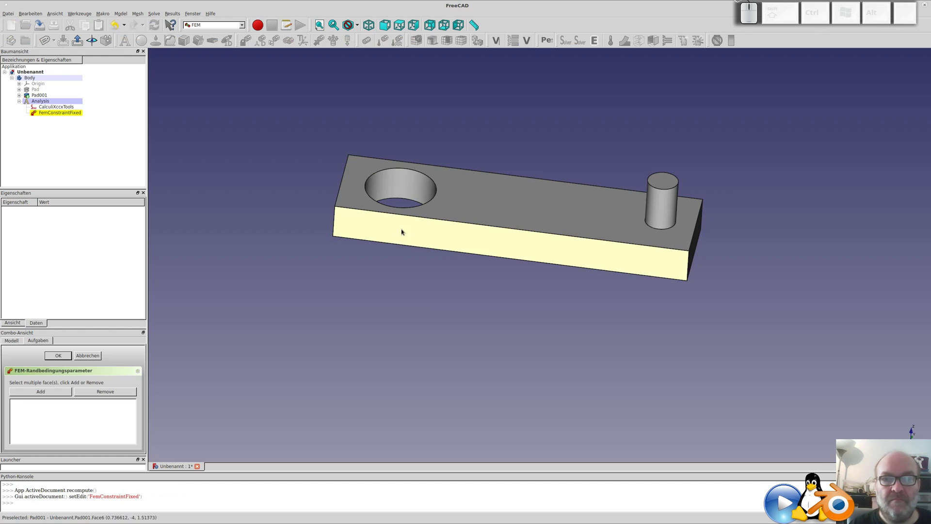
{"action": "left_click_drag", "start_coordinate": [421, 198], "coordinate": [229, 146]}
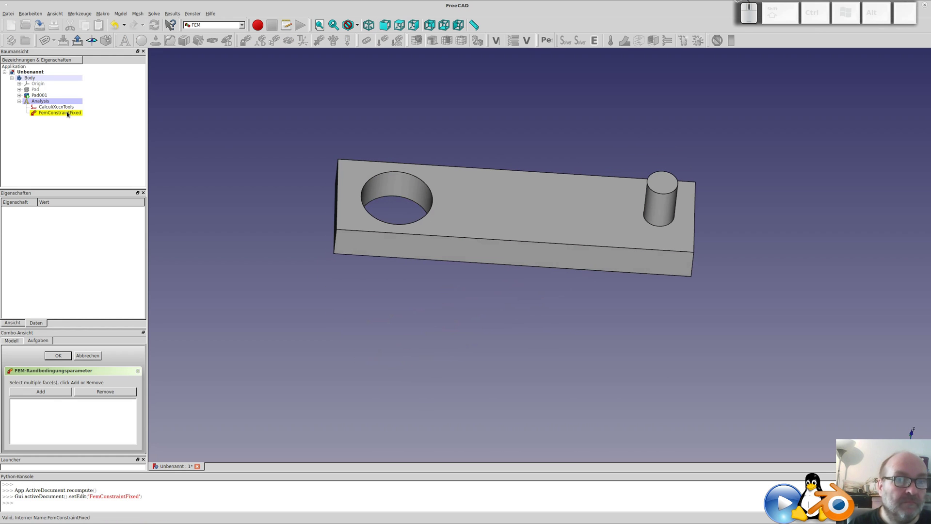
{"action": "left_click", "coordinate": [69, 112]}
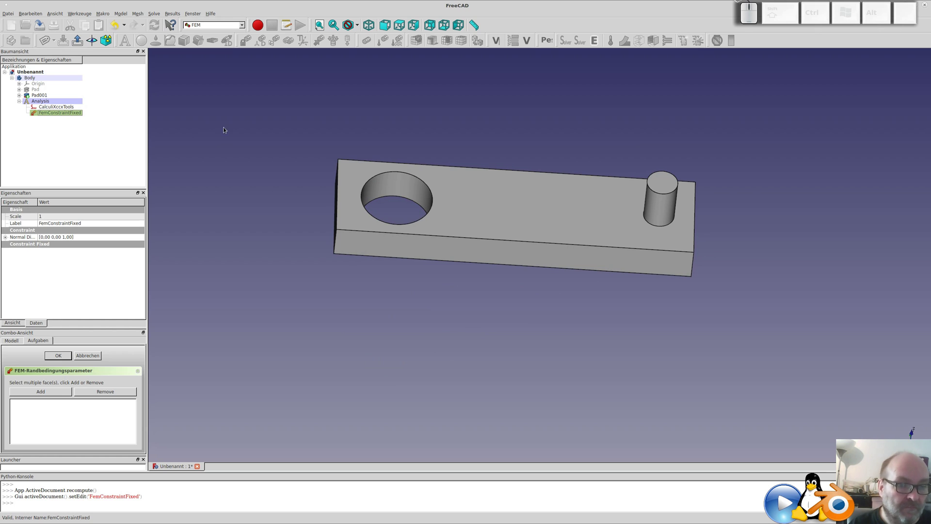
{"action": "left_click", "coordinate": [385, 188]}
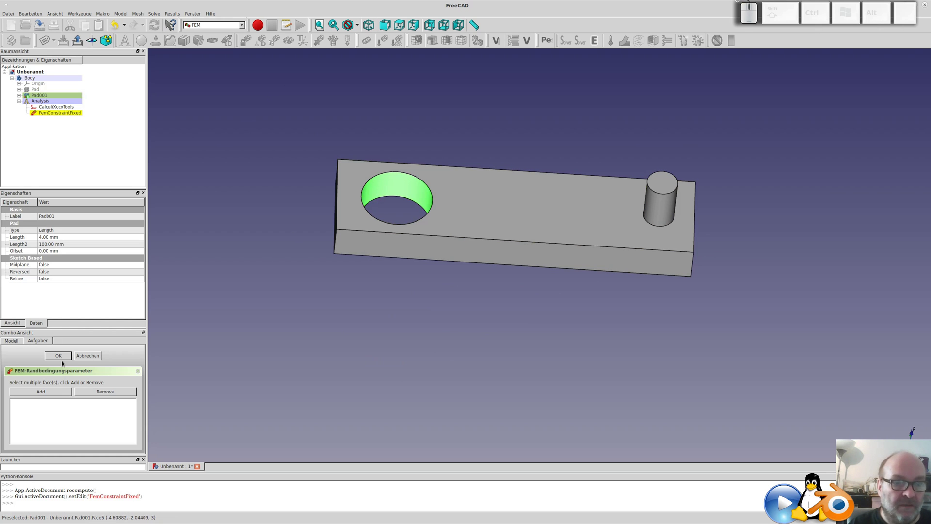
{"action": "left_click", "coordinate": [51, 396]}
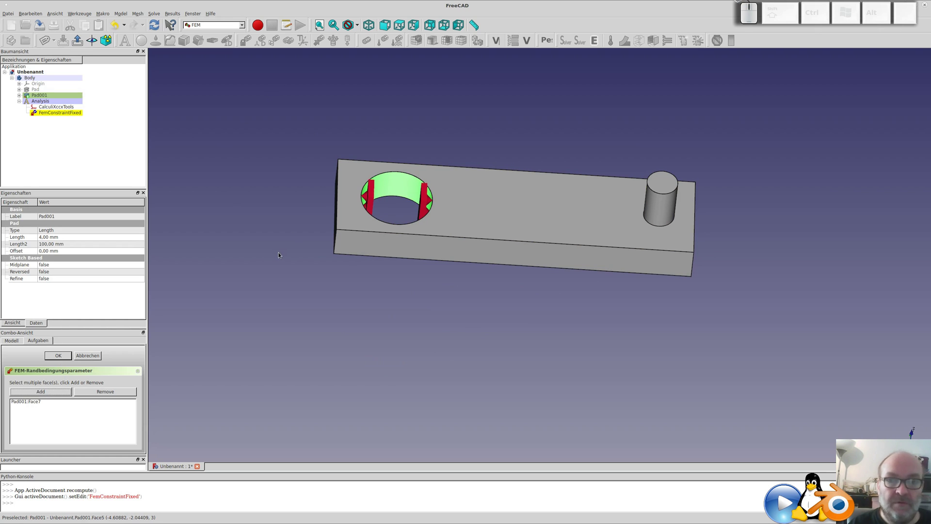
Confirm the fixed constraint on the hole face and start a force constraint.
{"action": "left_click_drag", "start_coordinate": [279, 254], "coordinate": [204, 198]}
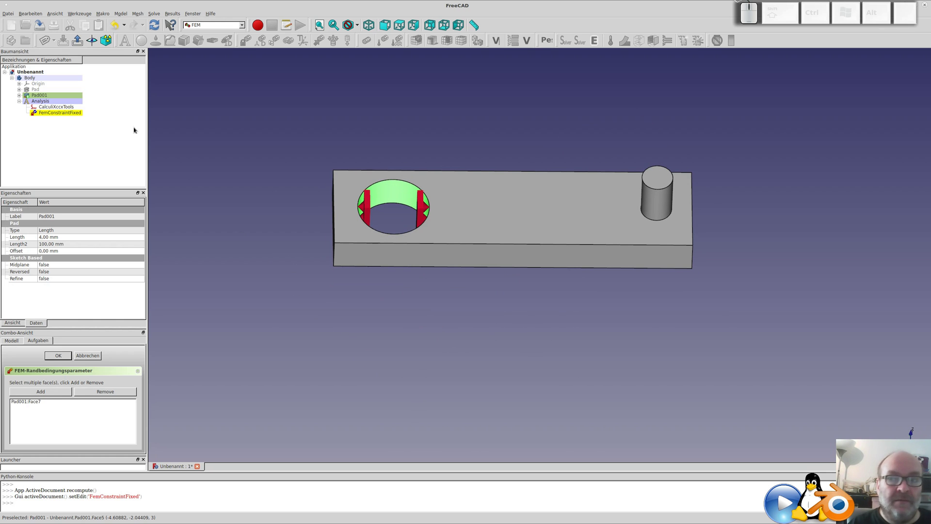
{"action": "left_click", "coordinate": [663, 182]}
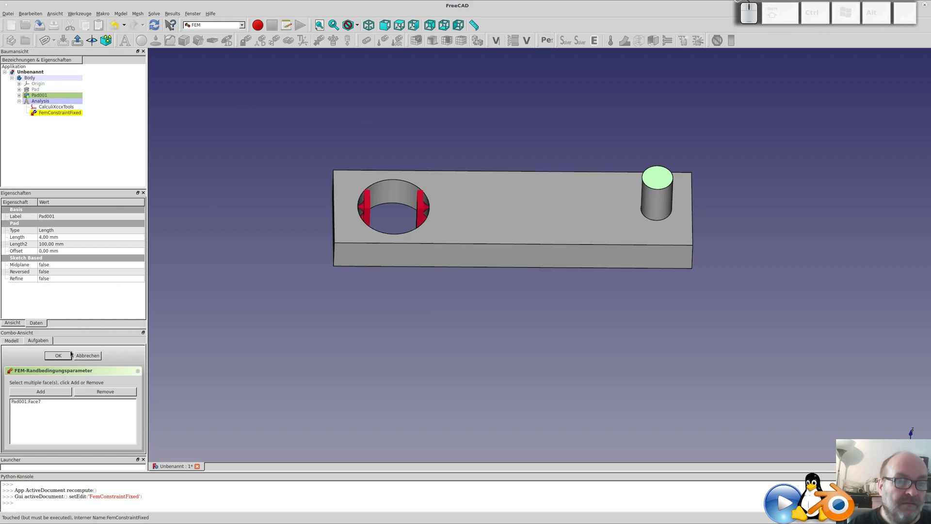
{"action": "left_click", "coordinate": [66, 352]}
{"action": "left_click", "coordinate": [662, 174]}
{"action": "left_click", "coordinate": [667, 176]}
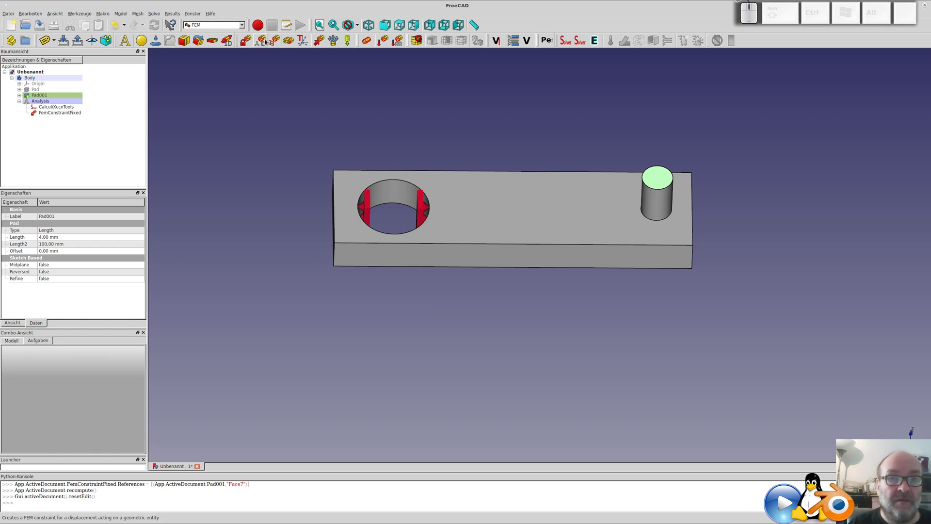
Apply a 1.00 N force to the pin's top face, directed downward along the bar's vertical edge, and confirm.
{"action": "left_click", "coordinate": [322, 42]}
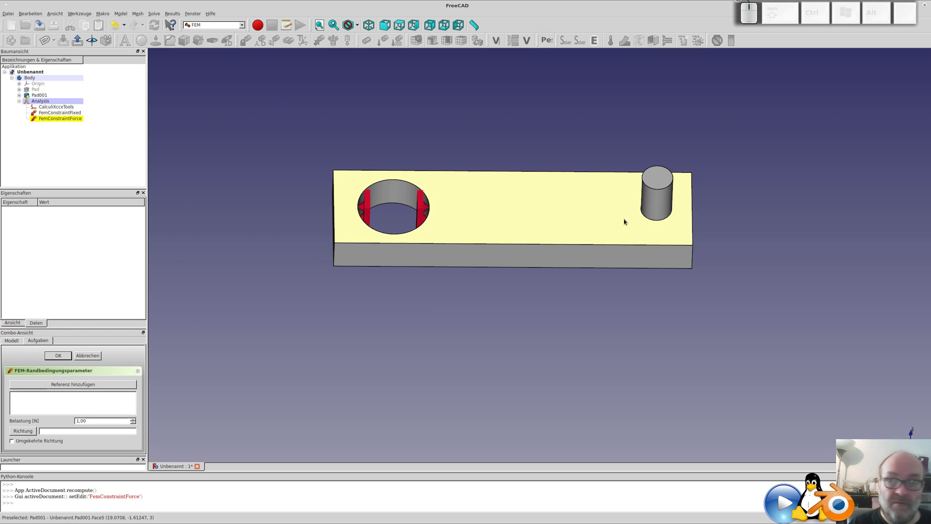
{"action": "left_click", "coordinate": [662, 175]}
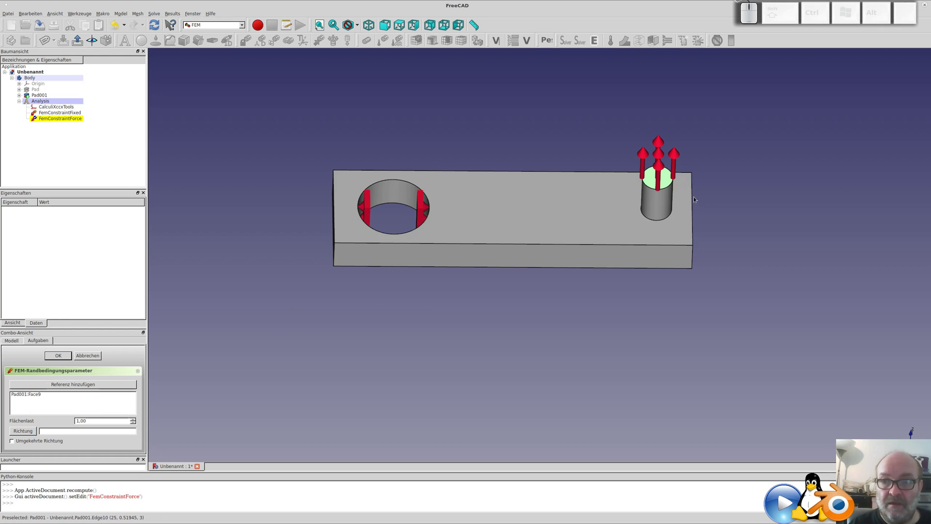
{"action": "left_click", "coordinate": [695, 197]}
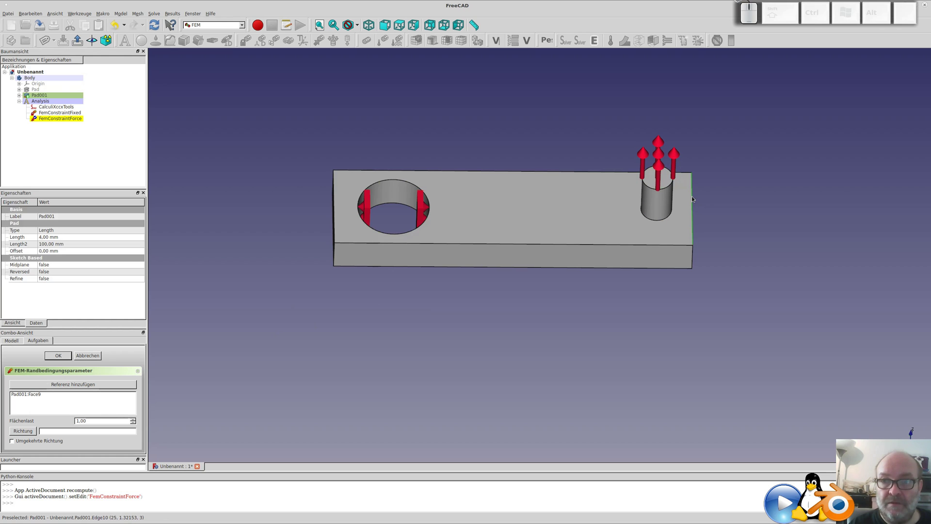
{"action": "left_click", "coordinate": [27, 432]}
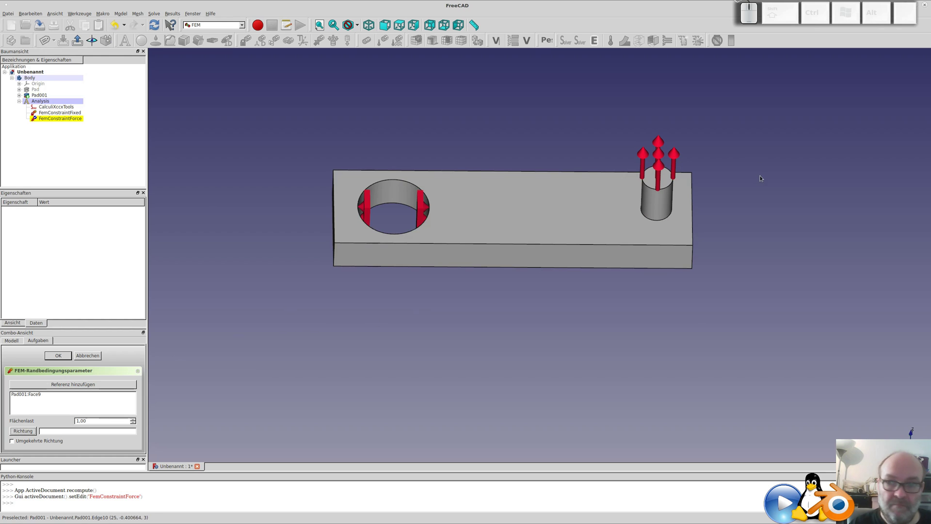
{"action": "left_click", "coordinate": [696, 202]}
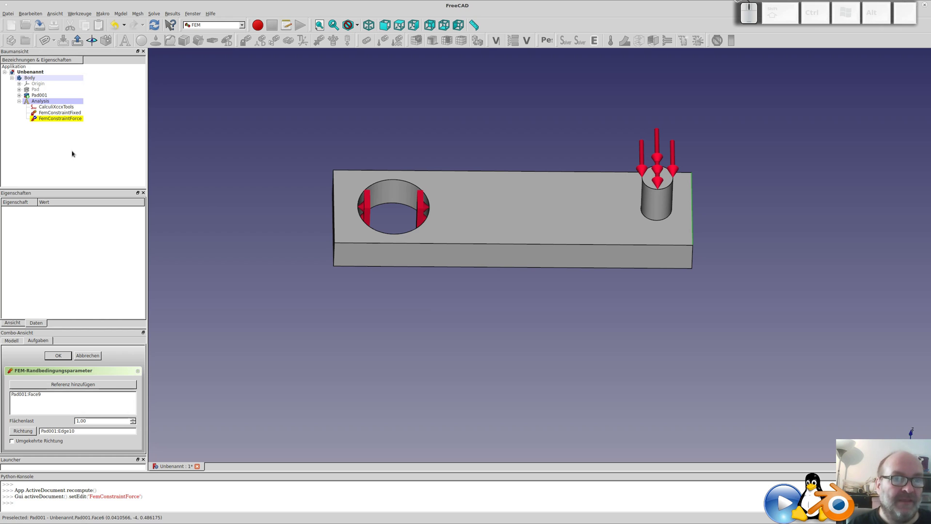
{"action": "left_click", "coordinate": [37, 99]}
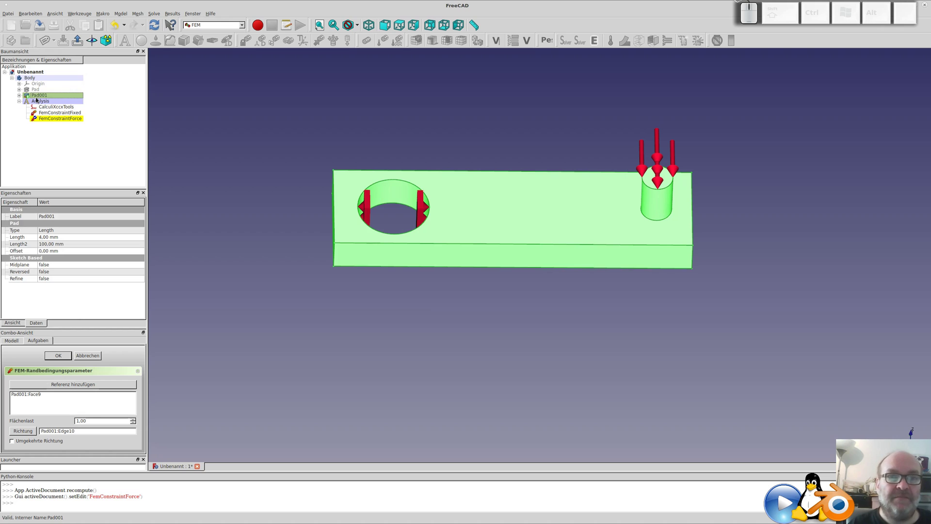
{"action": "left_click", "coordinate": [59, 354]}
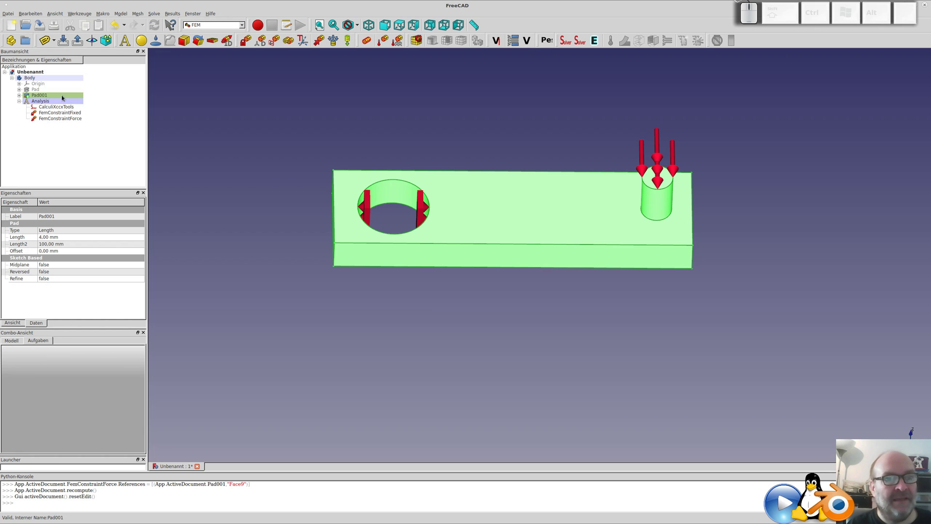
Create a Gmsh mesh for the bar and set its maximum element size to 0.5 mm.
{"action": "left_click", "coordinate": [46, 98]}
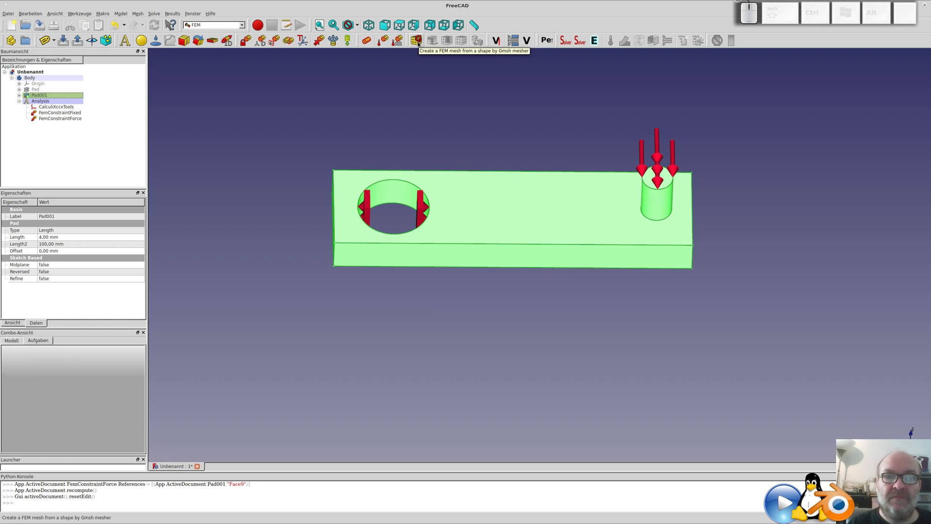
{"action": "left_click", "coordinate": [421, 42]}
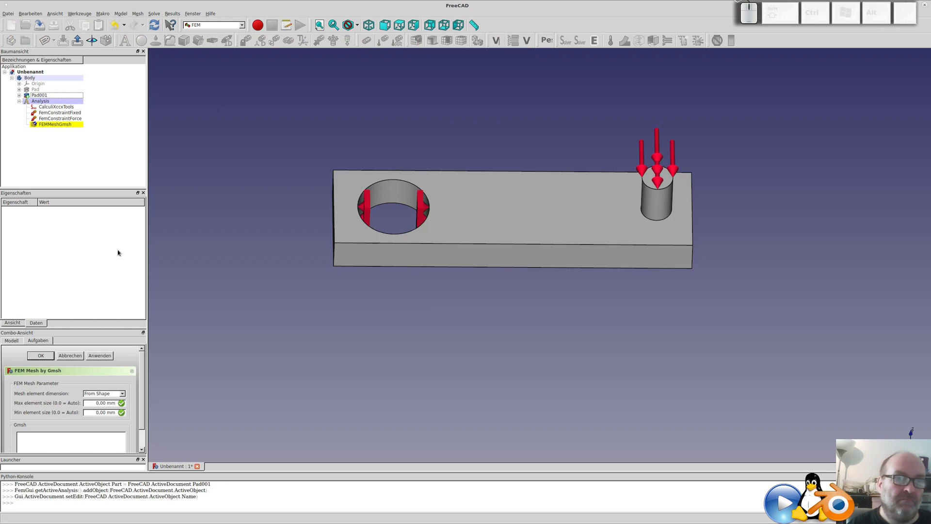
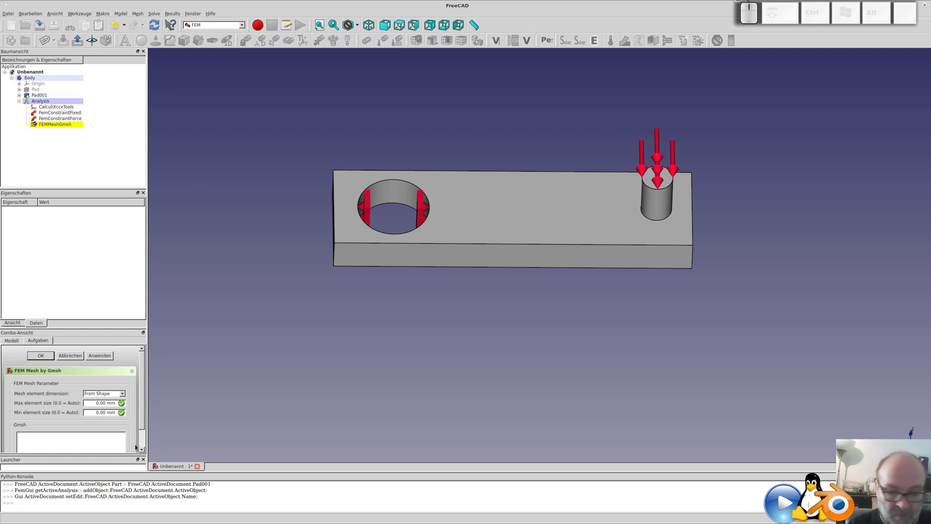
{"action": "key", "text": "Right"}
{"action": "key", "text": "Left"}
{"action": "key", "text": "2"}
{"action": "key", "text": "Delete"}
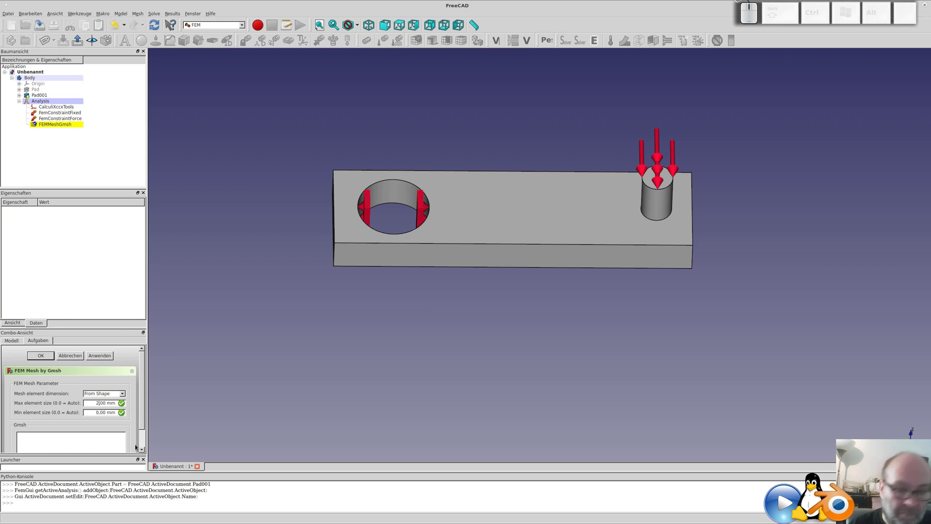
{"action": "key", "text": "BackSpace"}
{"action": "key", "text": "Delete"}
{"action": "key", "text": "KP_0"}
{"action": "key", "text": "Left"}
{"action": "key", "text": "Right"}
{"action": "key", "text": "Right"}
{"action": "key", "text": "Delete"}
{"action": "key", "text": "5"}
{"action": "key", "text": "Down"}
{"action": "key", "text": "Up"}
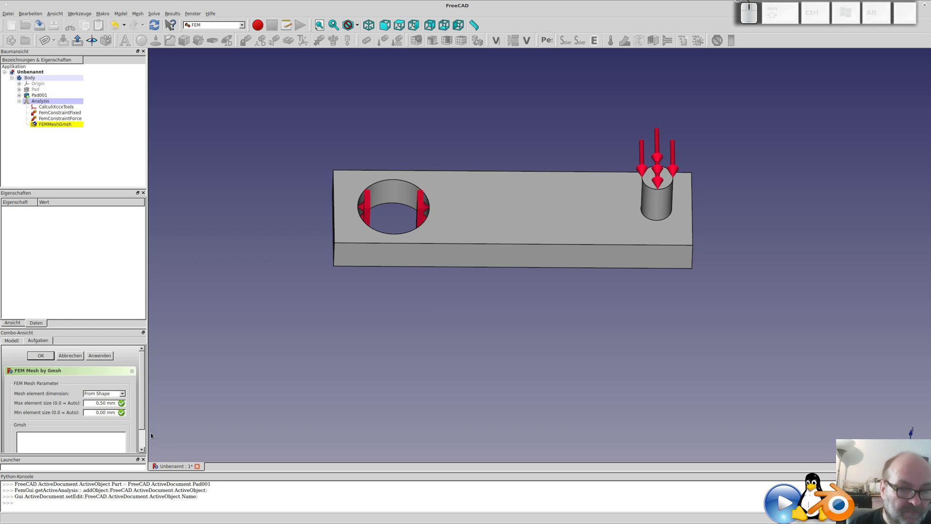
Set the minimum element size to 0.1 mm.
{"action": "key", "text": "BackSpace"}
{"action": "key", "text": "1"}
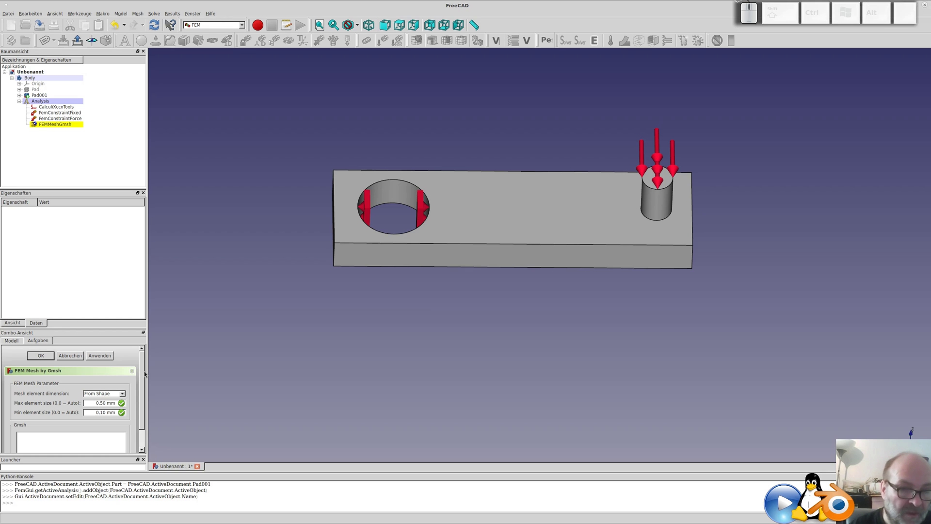
Generate the Gmsh mesh of the bar and pin and accept it.
{"action": "left_click", "coordinate": [105, 356]}
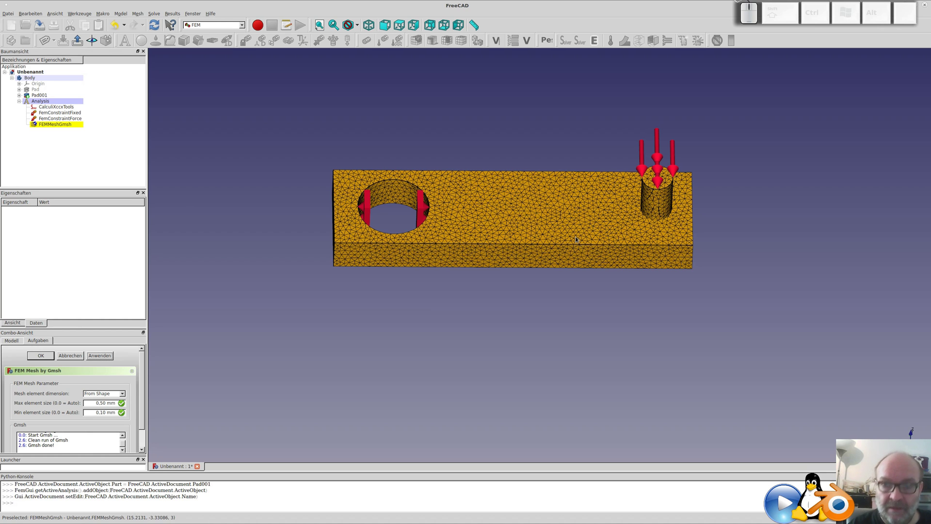
{"action": "left_click_drag", "start_coordinate": [552, 295], "coordinate": [509, 155]}
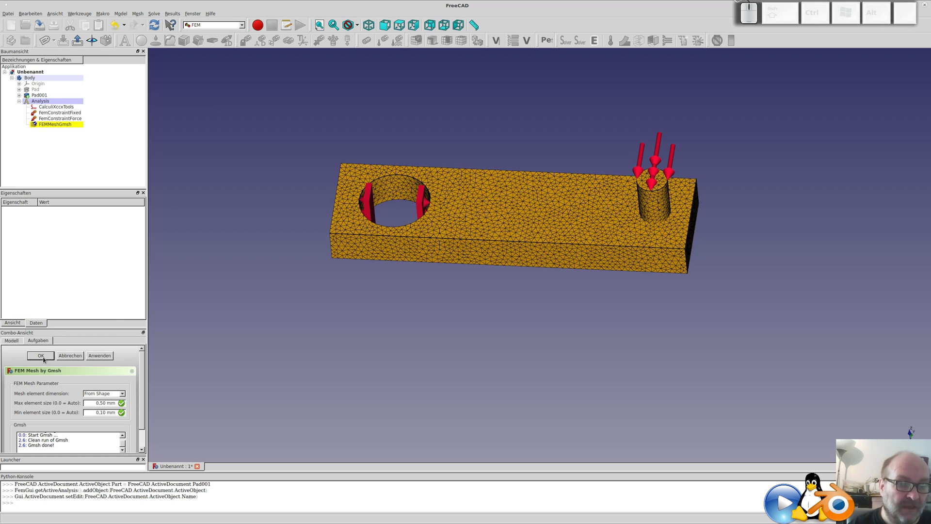
{"action": "left_click", "coordinate": [45, 358]}
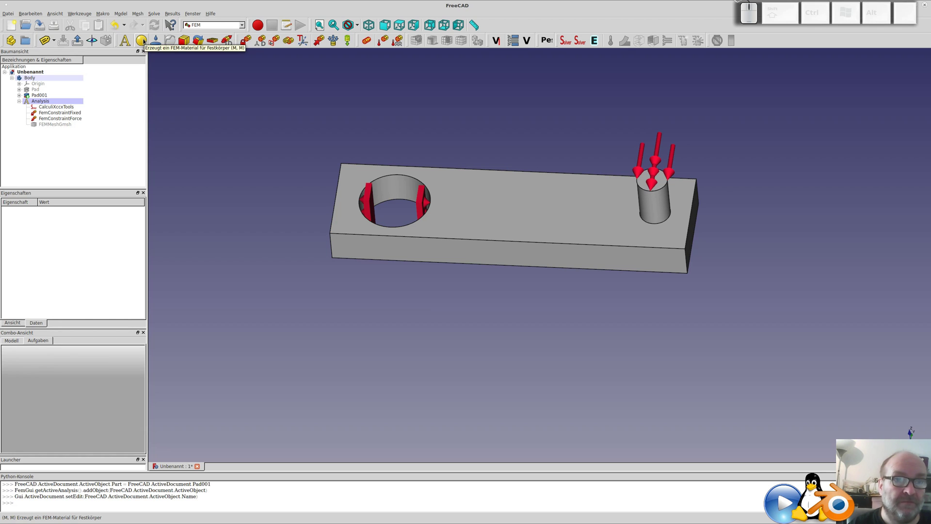
Add a SolidMaterial using CalculiX-Steel to the analysis and confirm it.
{"action": "left_click", "coordinate": [145, 39]}
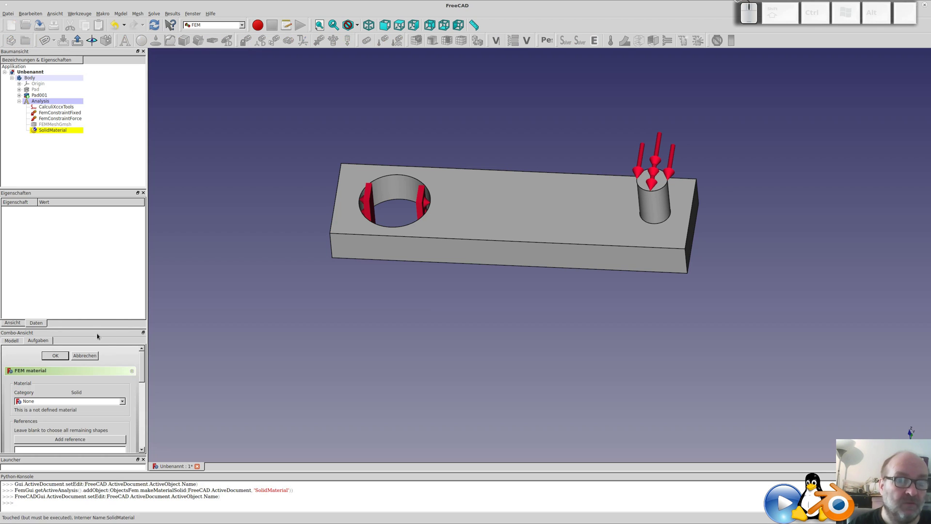
{"action": "left_click", "coordinate": [42, 402]}
{"action": "left_click", "coordinate": [51, 367]}
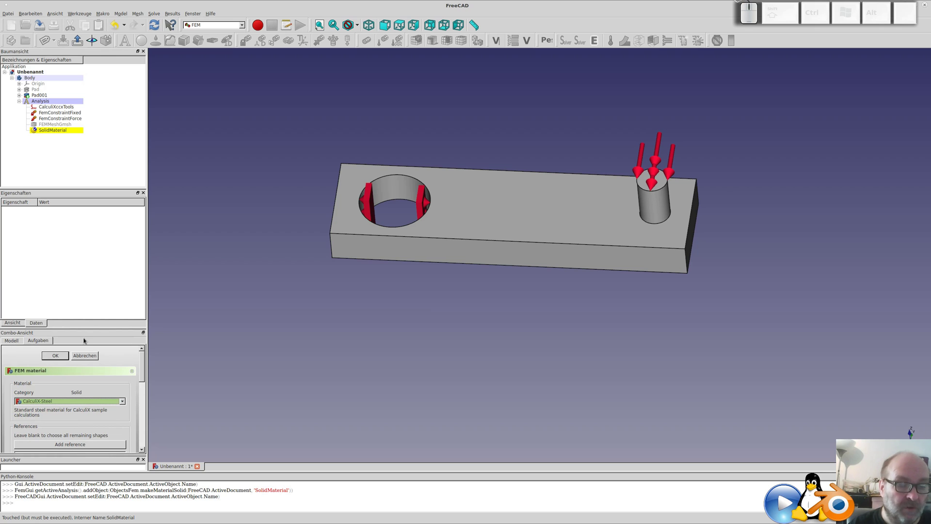
{"action": "left_click", "coordinate": [63, 356]}
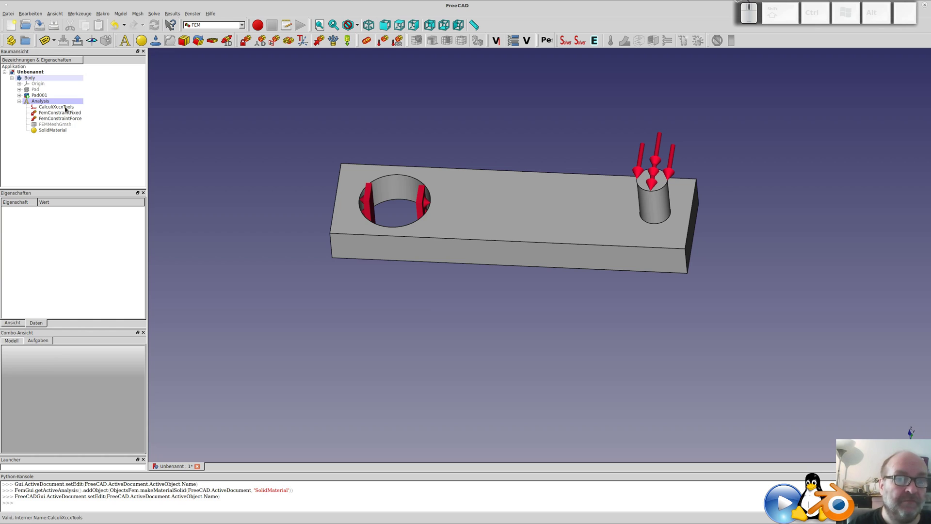
Write the CalculiX .inp file, run the solver, and select the new CalculiX_static_results object.
{"action": "left_click", "coordinate": [58, 108]}
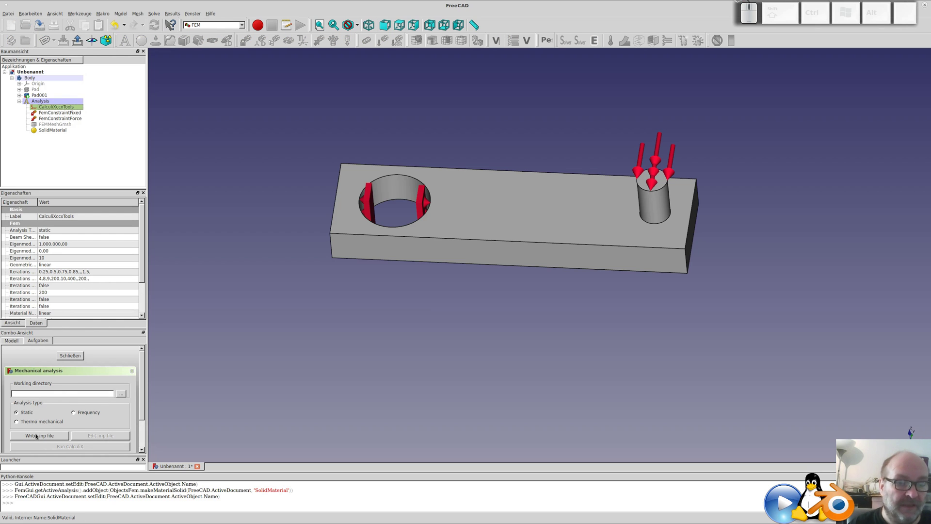
{"action": "left_click", "coordinate": [36, 435]}
{"action": "scroll", "scroll_direction": "down", "scroll_amount": 3}
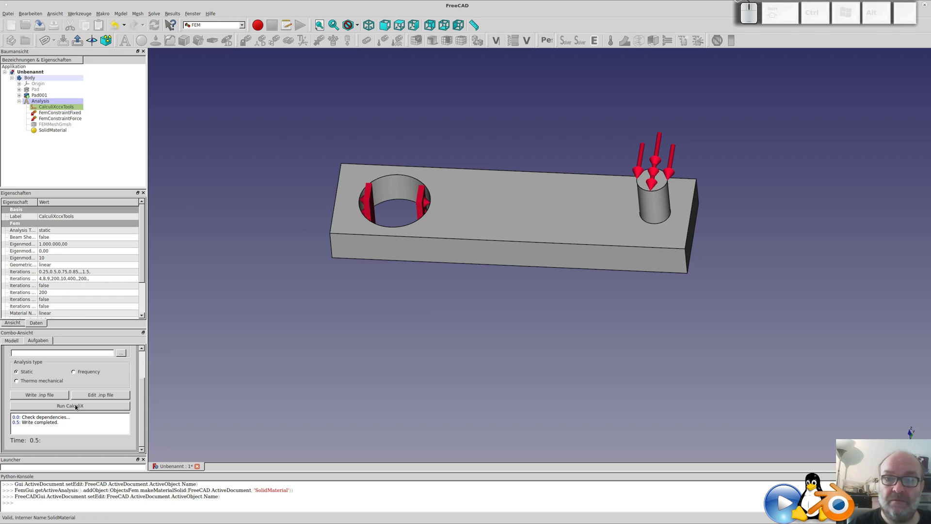
{"action": "left_click", "coordinate": [78, 406]}
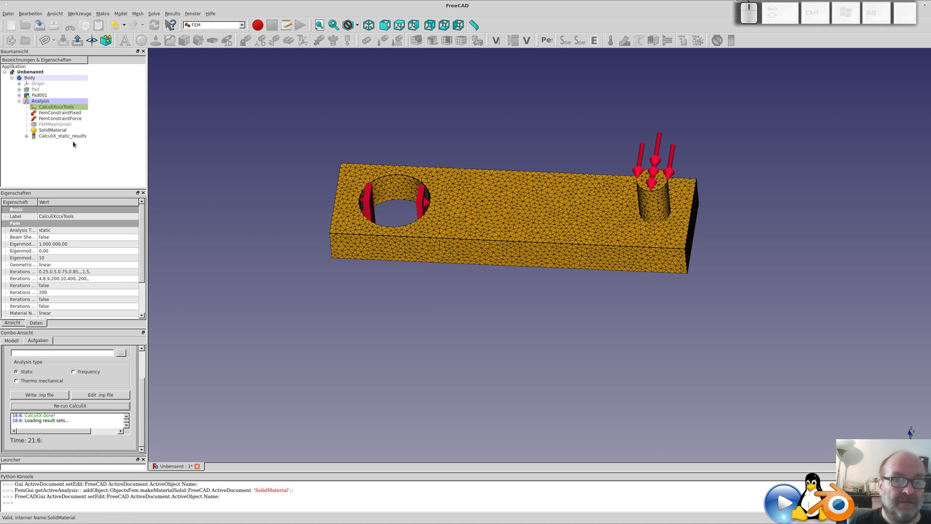
{"action": "left_click", "coordinate": [52, 137]}
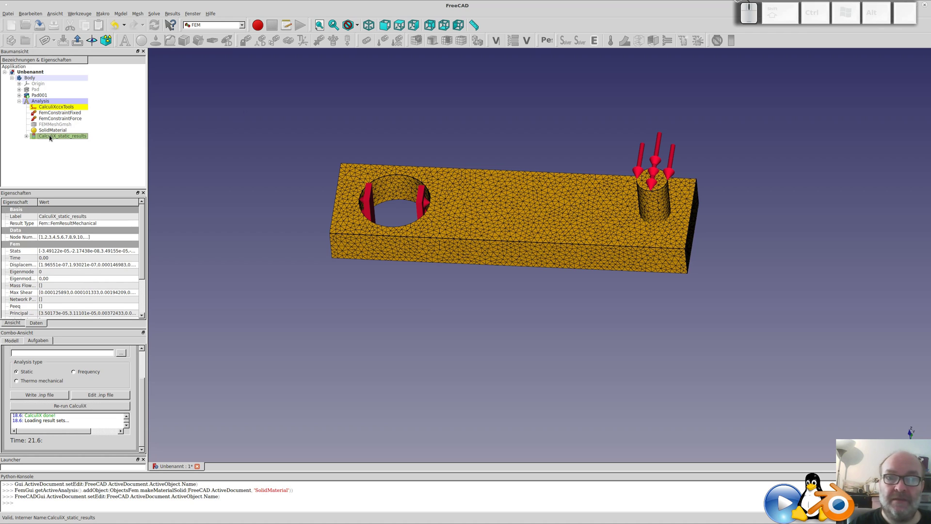
{"action": "scroll", "scroll_direction": "up", "scroll_amount": 3}
Show the results colored by absolute displacement, briefly trying von Mises stress, peaking near 0.000328 mm.
{"action": "left_click", "coordinate": [68, 356]}
{"action": "left_click", "coordinate": [51, 137]}
{"action": "left_click", "coordinate": [47, 137]}
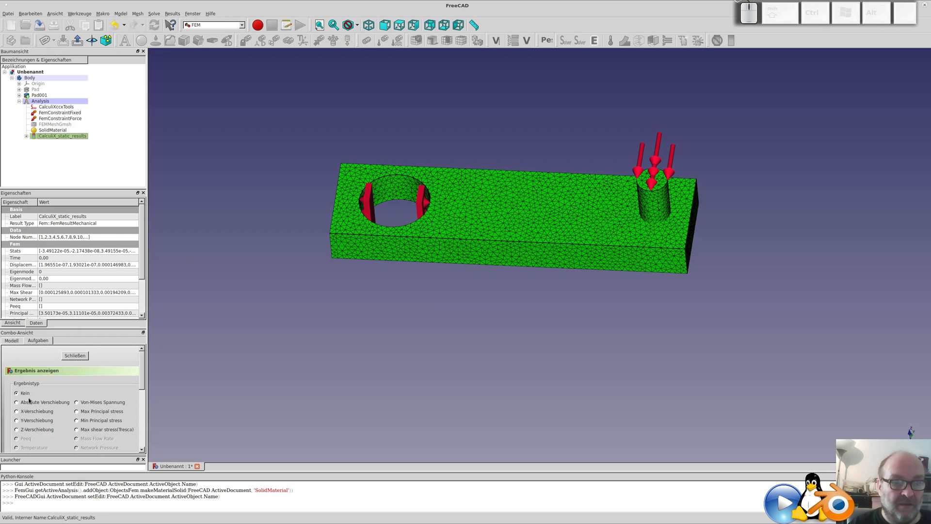
{"action": "left_click", "coordinate": [19, 403]}
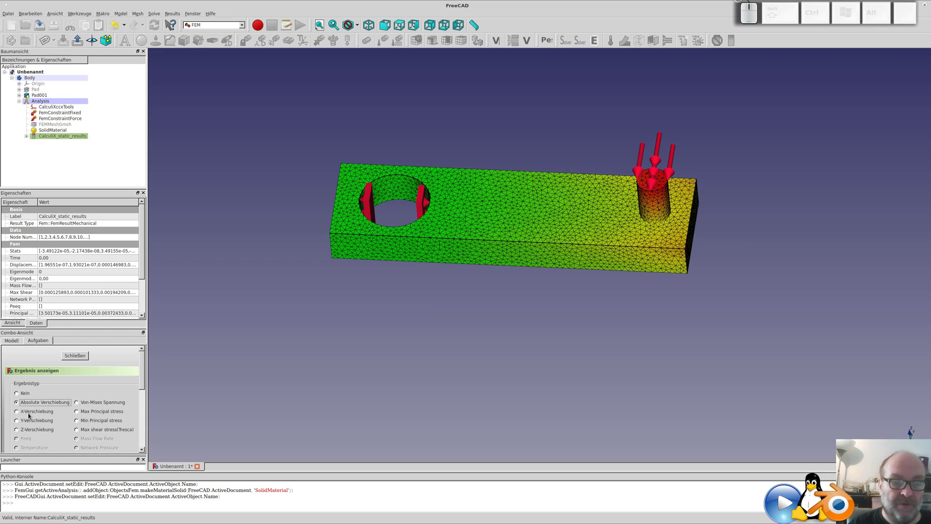
{"action": "left_click", "coordinate": [81, 407]}
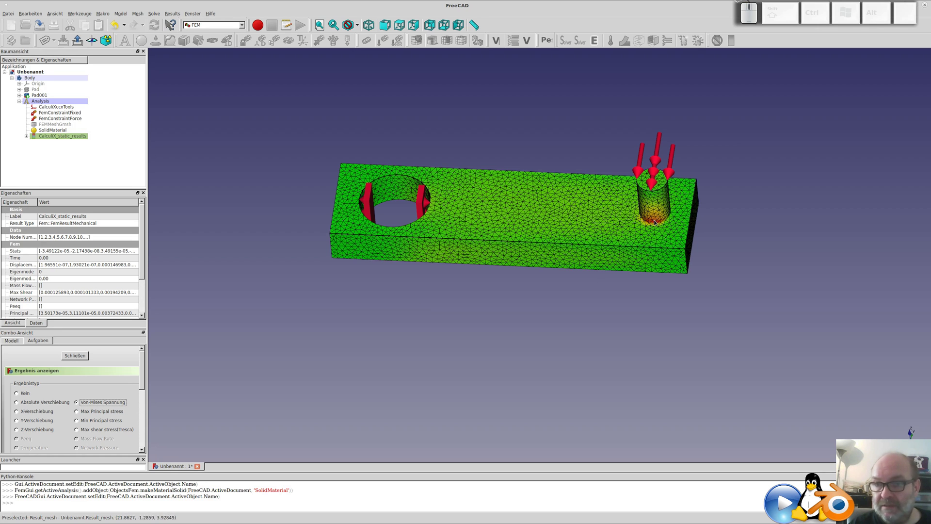
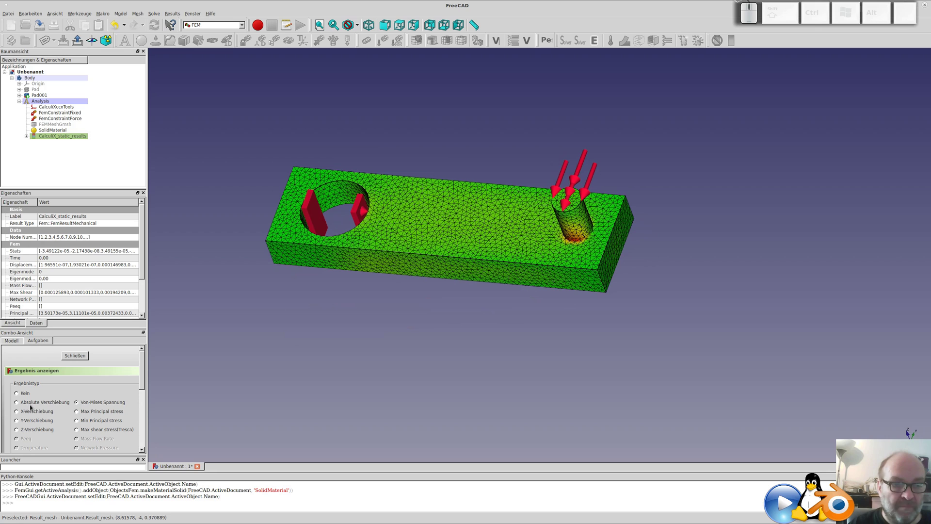
{"action": "left_click", "coordinate": [27, 401]}
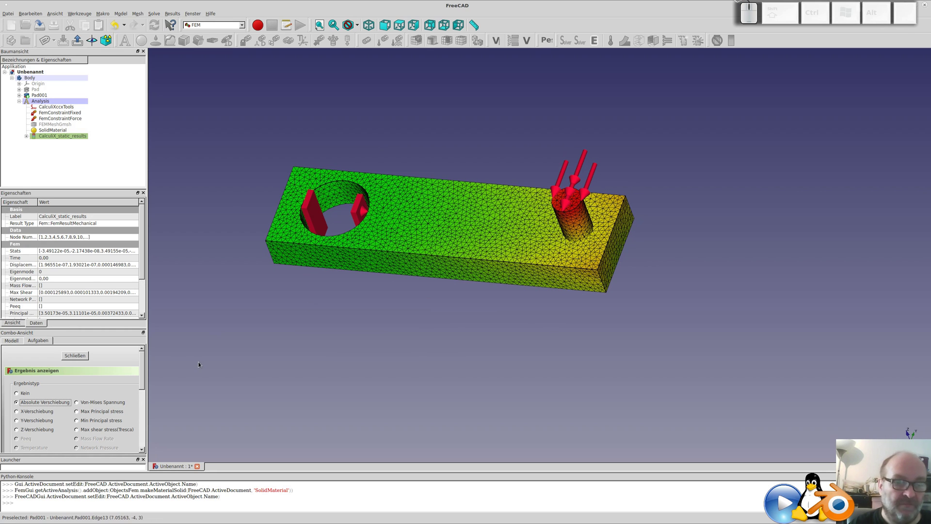
{"action": "scroll", "scroll_direction": "down", "scroll_amount": 3}
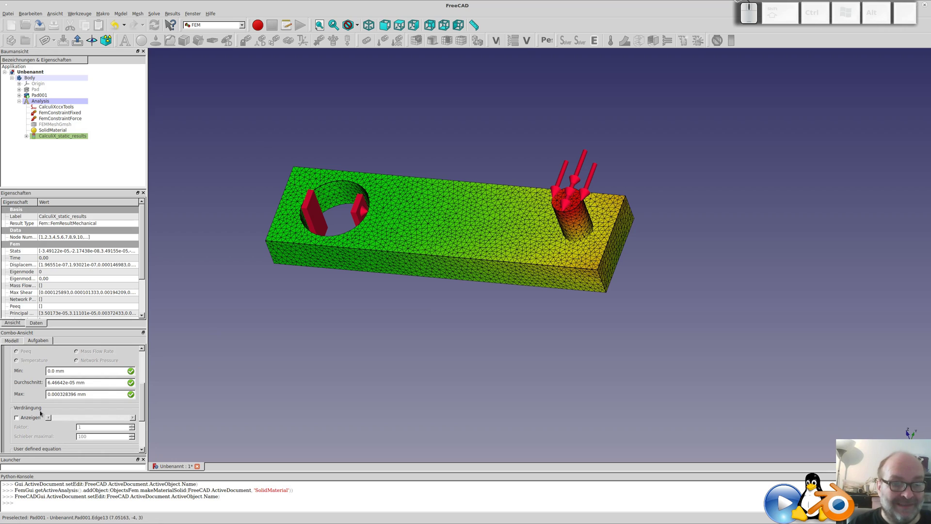
Show the deformed shape with slider maximum 5000 and the exaggeration factor pushed to 5000.
{"action": "left_click", "coordinate": [18, 420]}
{"action": "left_click_drag", "start_coordinate": [59, 417], "coordinate": [66, 450]}
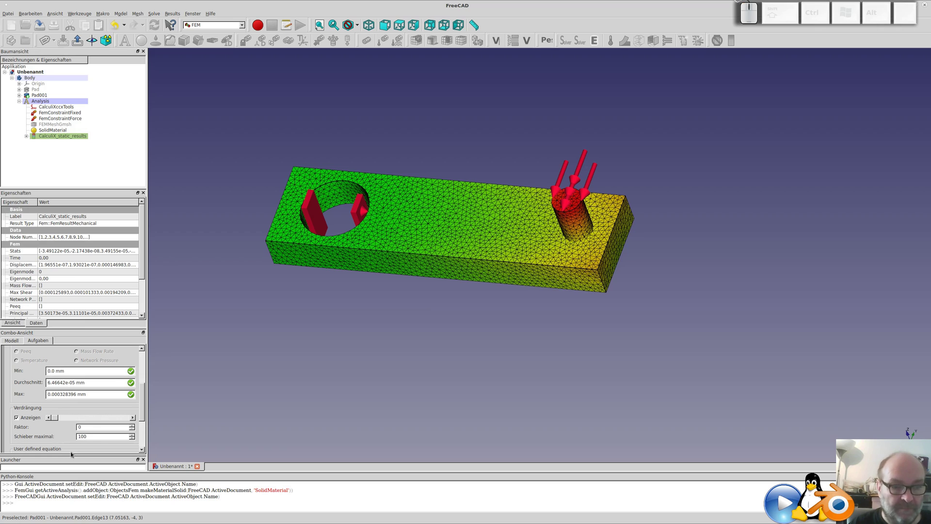
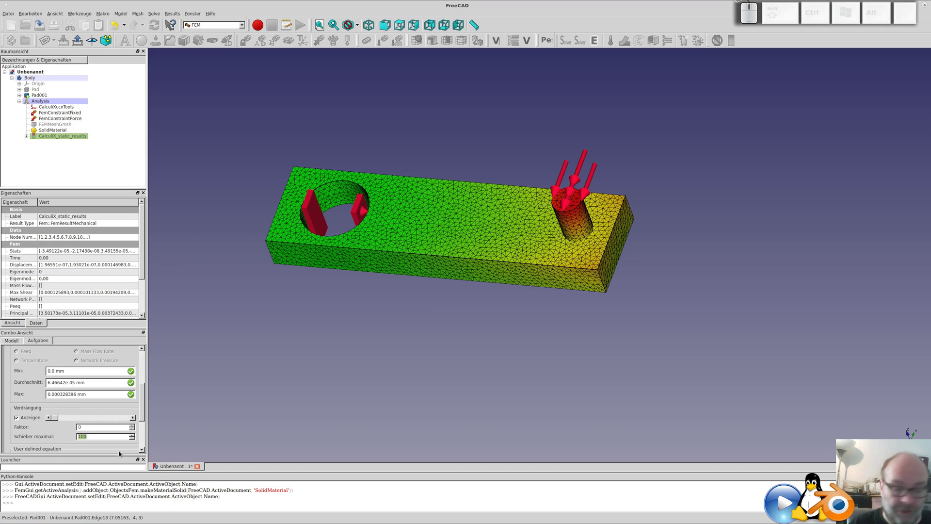
{"action": "key", "text": "KP_5"}
{"action": "key", "text": "KP_0"}
{"action": "key", "text": "KP_0"}
{"action": "key", "text": "KP_0"}
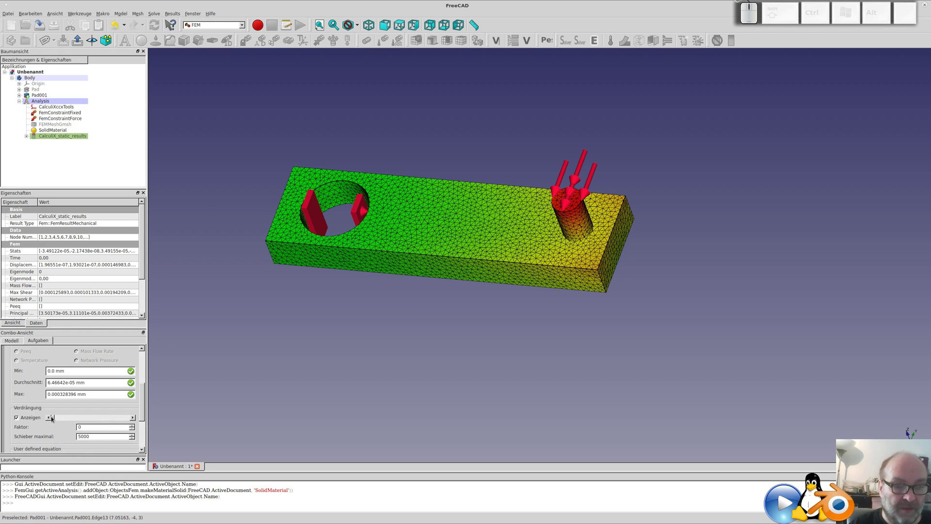
{"action": "left_click_drag", "start_coordinate": [55, 420], "coordinate": [218, 377]}
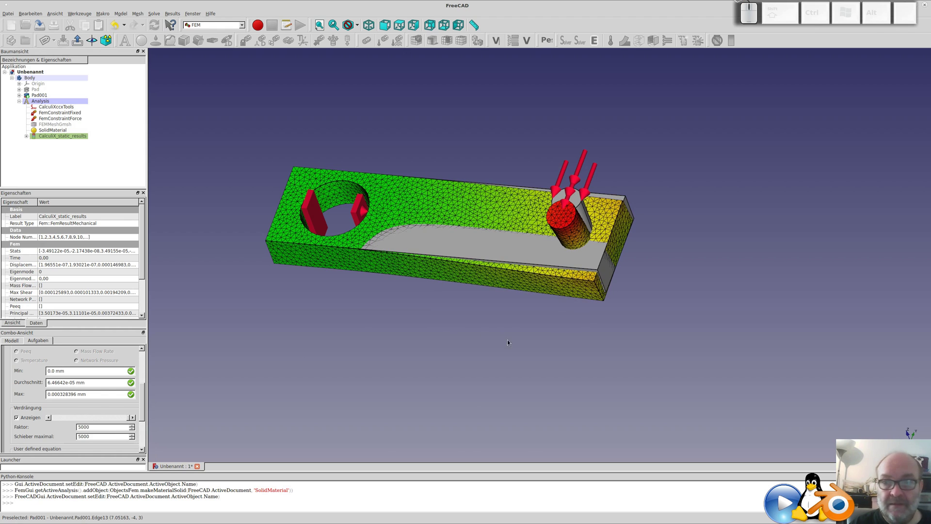
Raise the deformation exaggeration factor to 20000, viewing the bent bar.
{"action": "left_click_drag", "start_coordinate": [541, 354], "coordinate": [338, 363]}
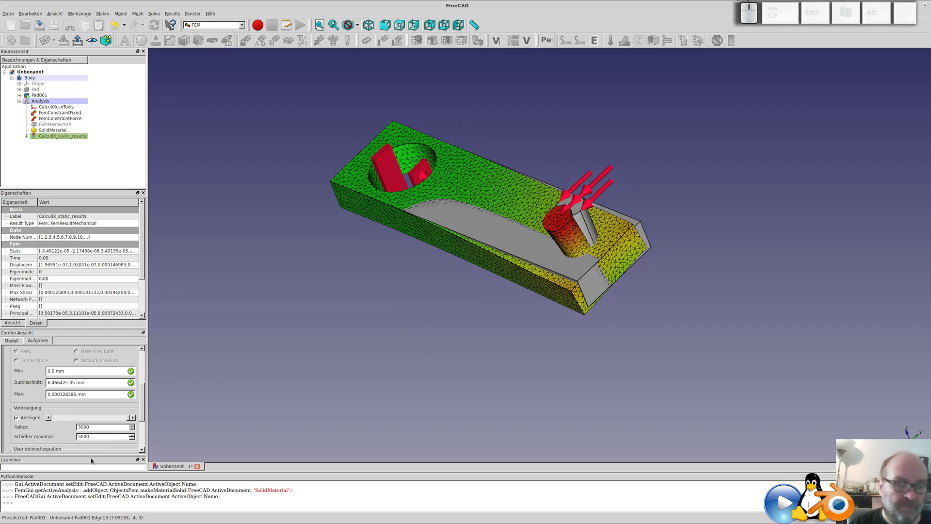
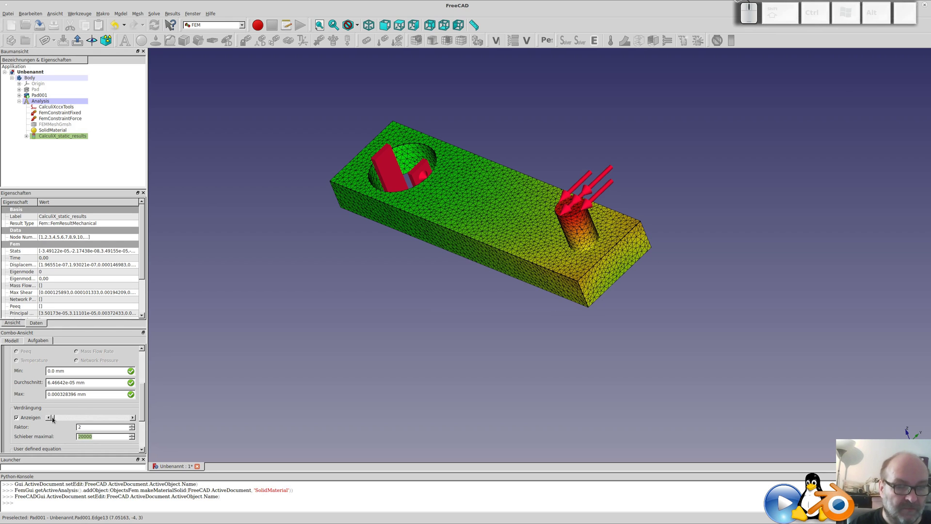
{"action": "left_click_drag", "start_coordinate": [54, 419], "coordinate": [340, 352]}
{"action": "left_click_drag", "start_coordinate": [348, 370], "coordinate": [156, 363]}
{"action": "scroll", "scroll_direction": "up", "scroll_amount": 3}
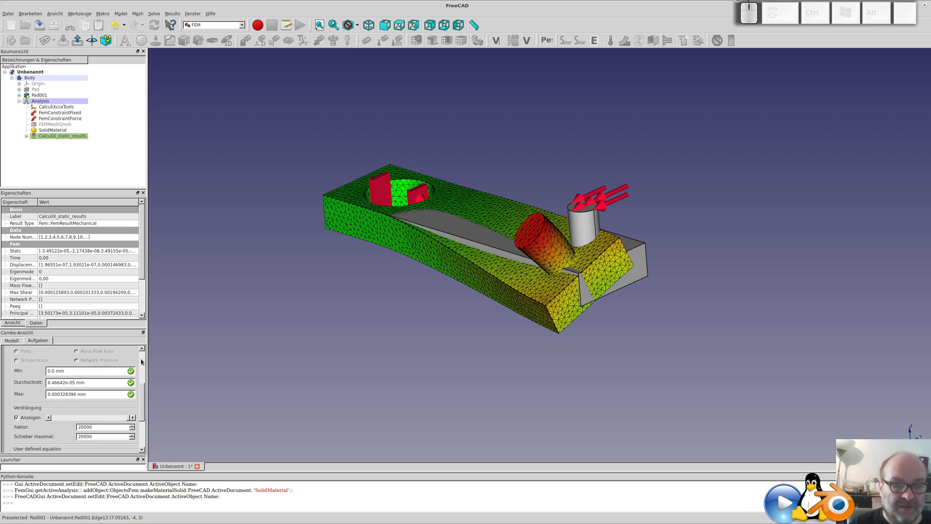
Cycle through von Mises, X, Y, Z displacement to maximum principal stress coloring, with the factor lowered to 19420.
{"action": "left_click", "coordinate": [142, 356]}
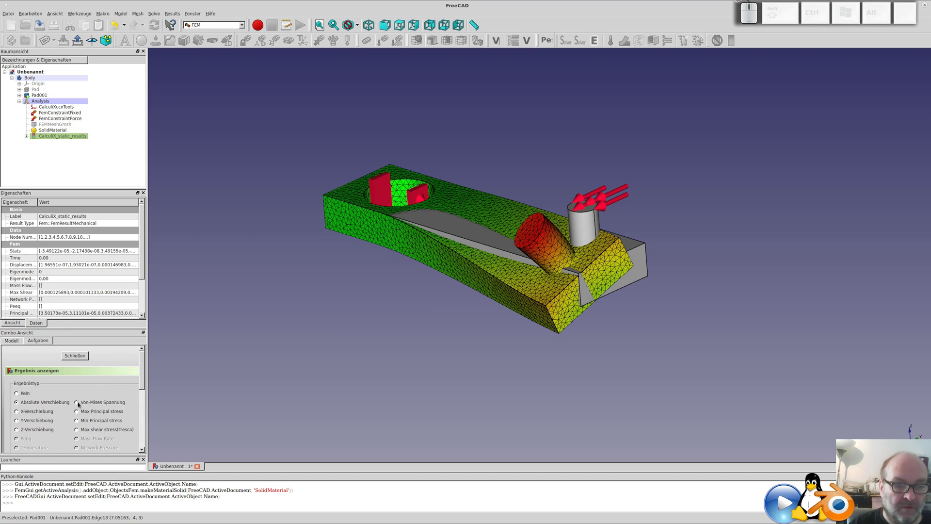
{"action": "left_click", "coordinate": [79, 405]}
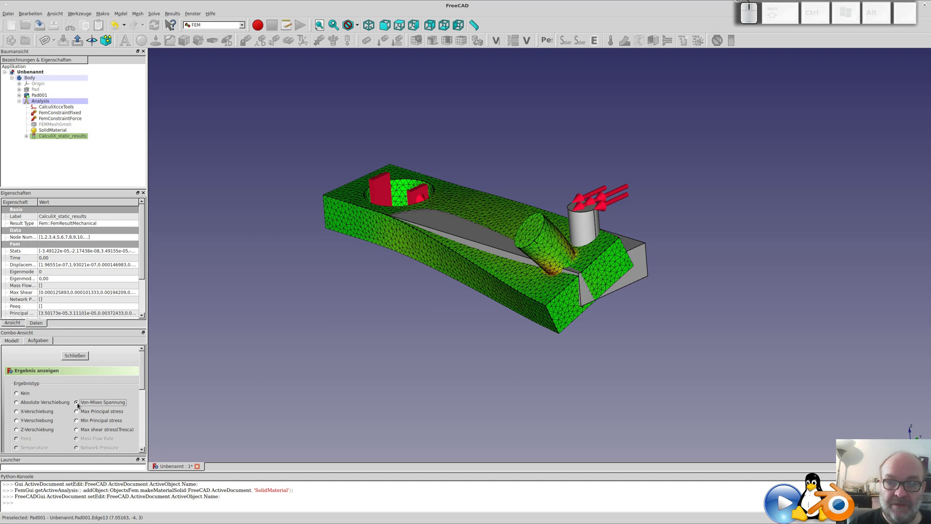
{"action": "left_click", "coordinate": [32, 412]}
{"action": "left_click", "coordinate": [27, 420]}
{"action": "left_click", "coordinate": [26, 430]}
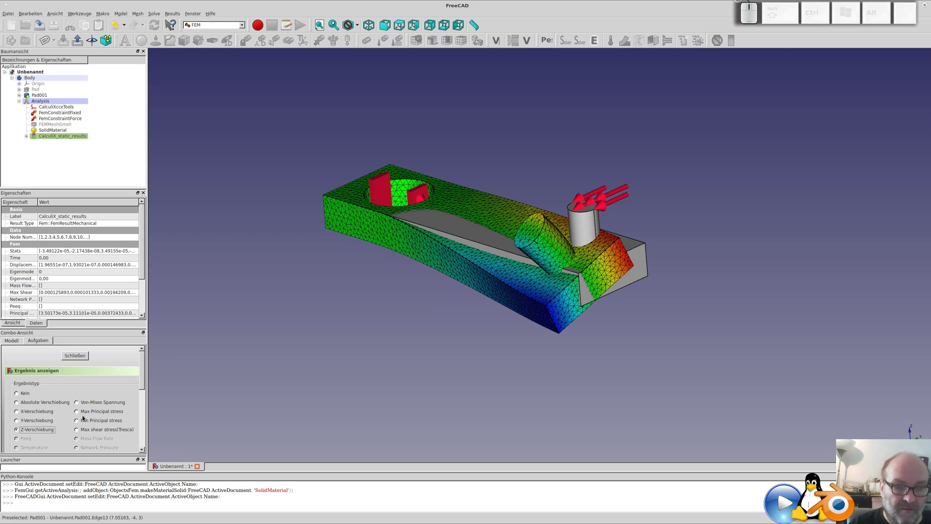
{"action": "left_click", "coordinate": [85, 413]}
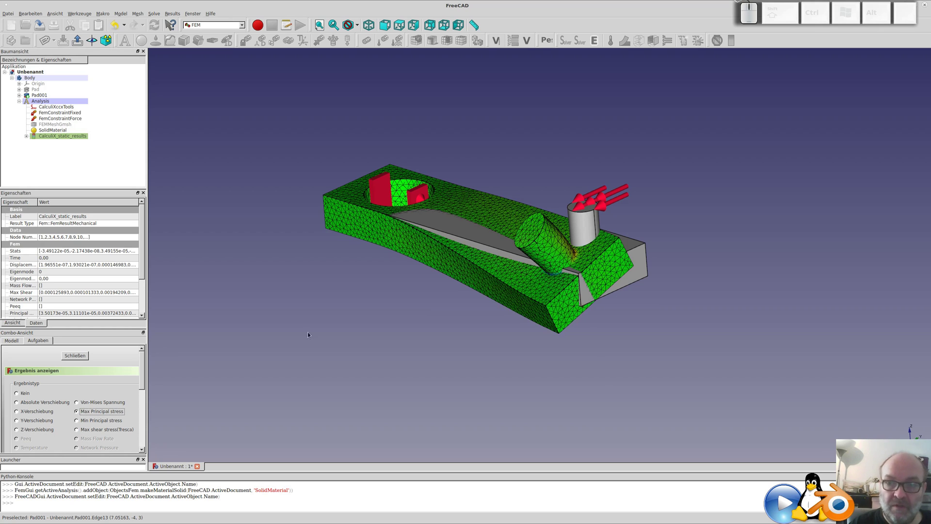
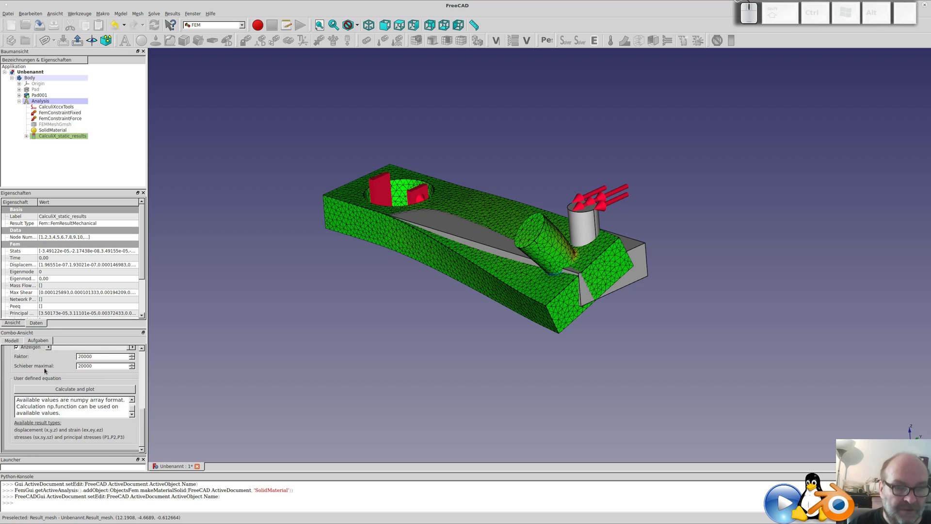
{"action": "left_click_drag", "start_coordinate": [145, 425], "coordinate": [126, 416]}
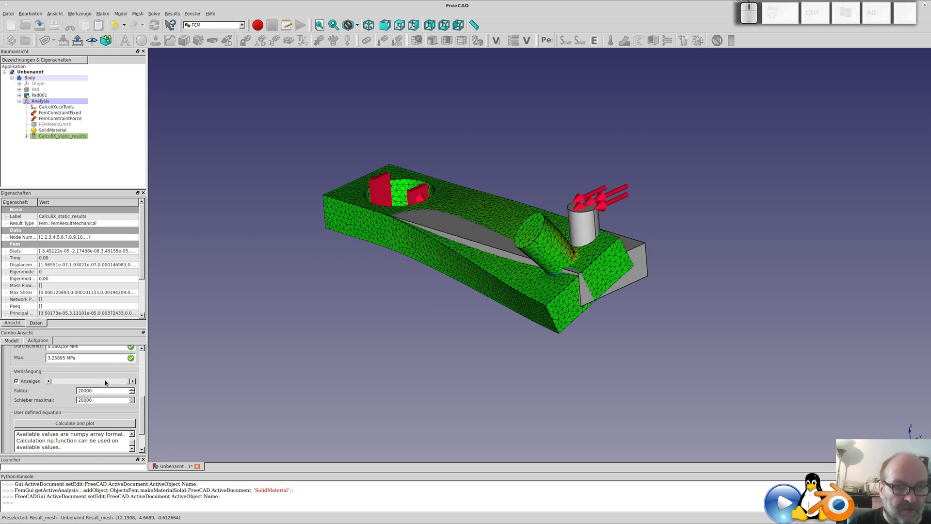
{"action": "left_click_drag", "start_coordinate": [130, 381], "coordinate": [133, 371]}
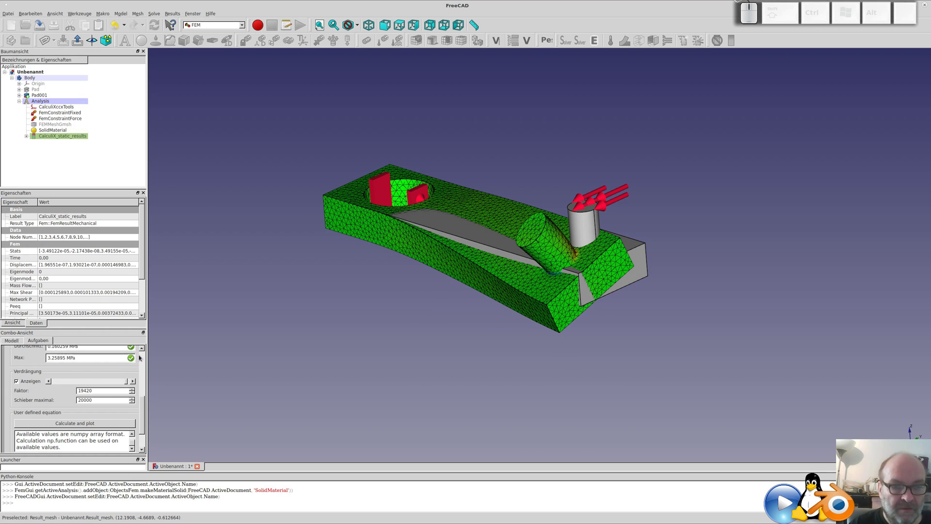
Color the bar by absolute displacement again and slide the deformation factor back to 0.
{"action": "left_click", "coordinate": [146, 357]}
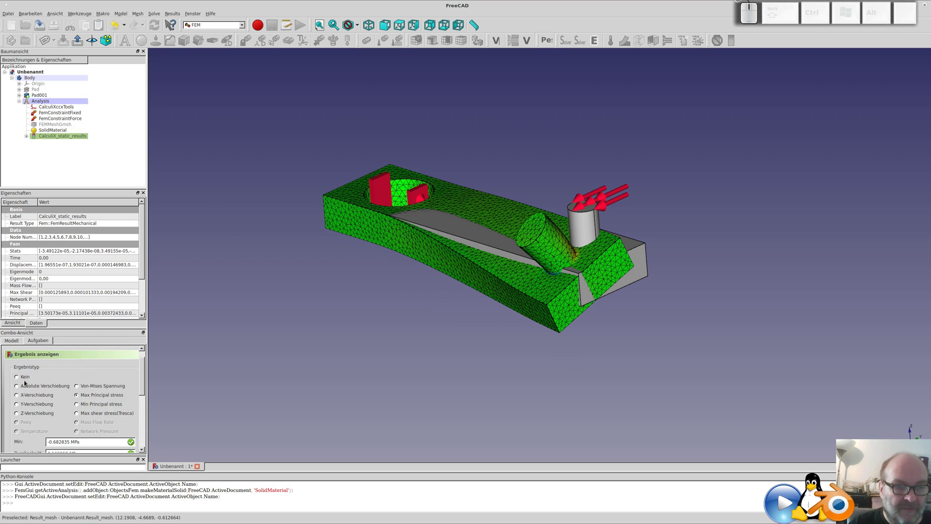
{"action": "left_click", "coordinate": [29, 386]}
{"action": "left_click_drag", "start_coordinate": [144, 374], "coordinate": [127, 379]}
{"action": "left_click_drag", "start_coordinate": [145, 431], "coordinate": [70, 416]}
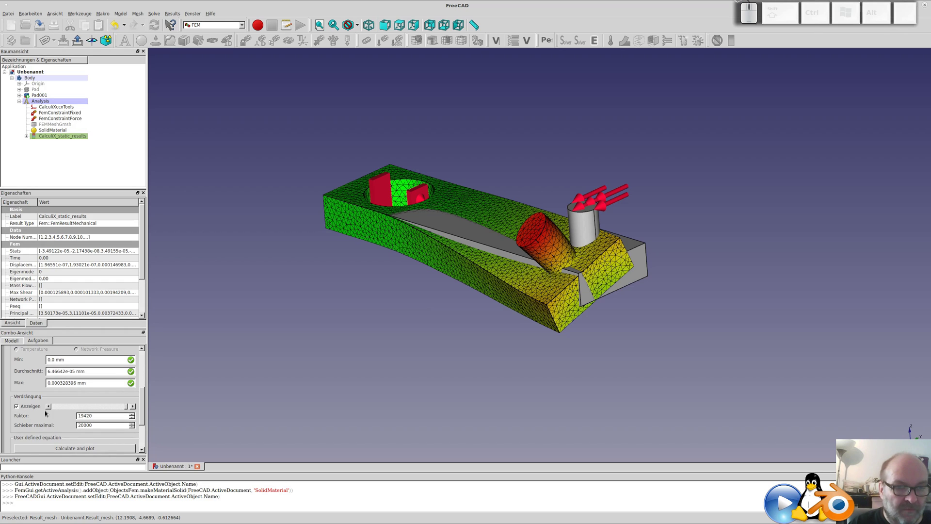
{"action": "left_click_drag", "start_coordinate": [128, 406], "coordinate": [40, 398]}
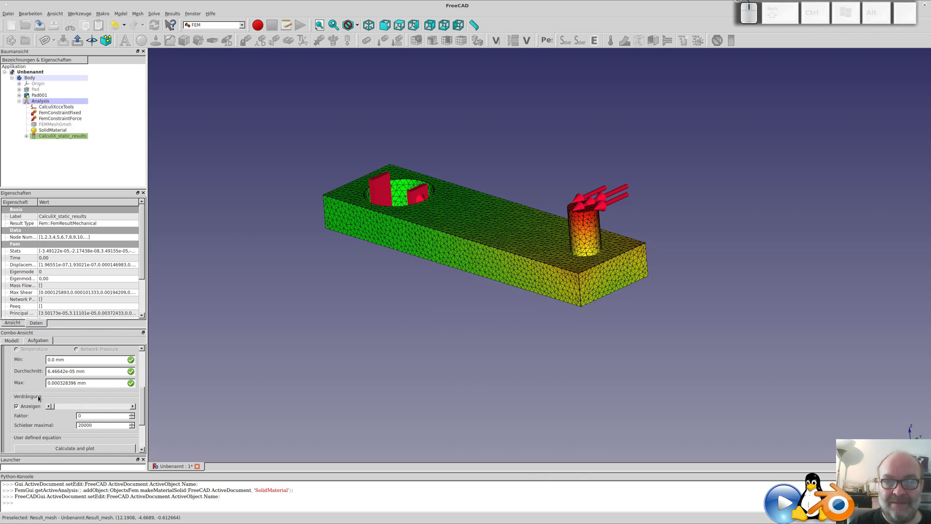